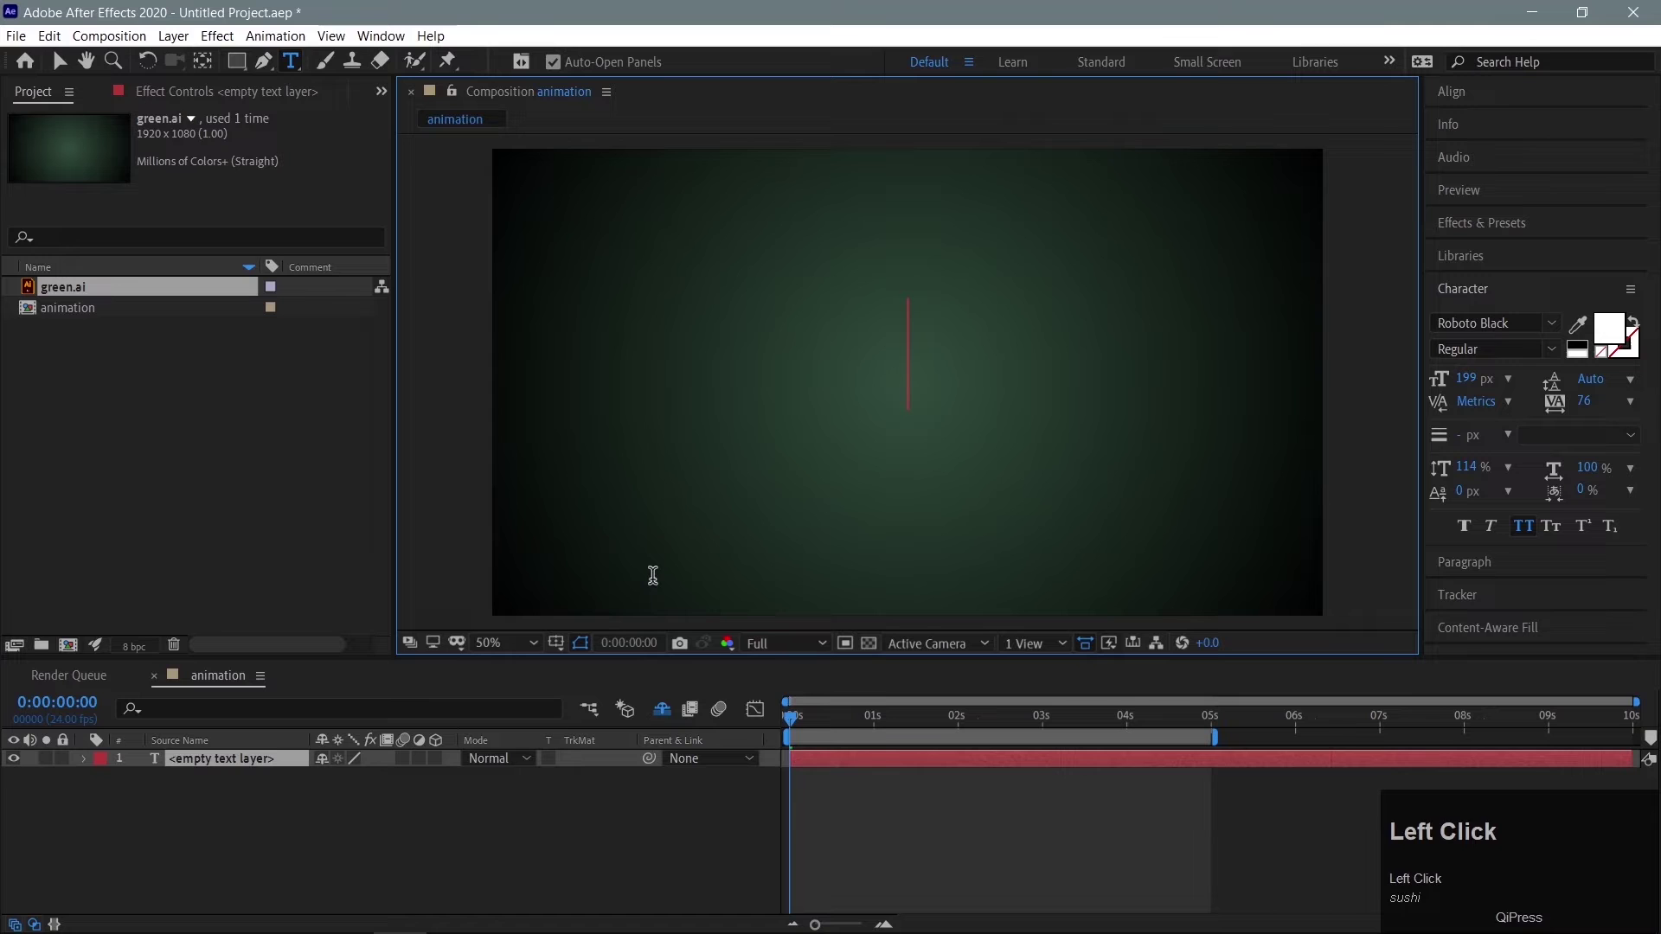
Step: Enter the title text 'RANDOM TEXT' in capitals and commit it
key(Caps_Lock)
text(radom)
key(space)
text(text)
key(Caps_Lock)
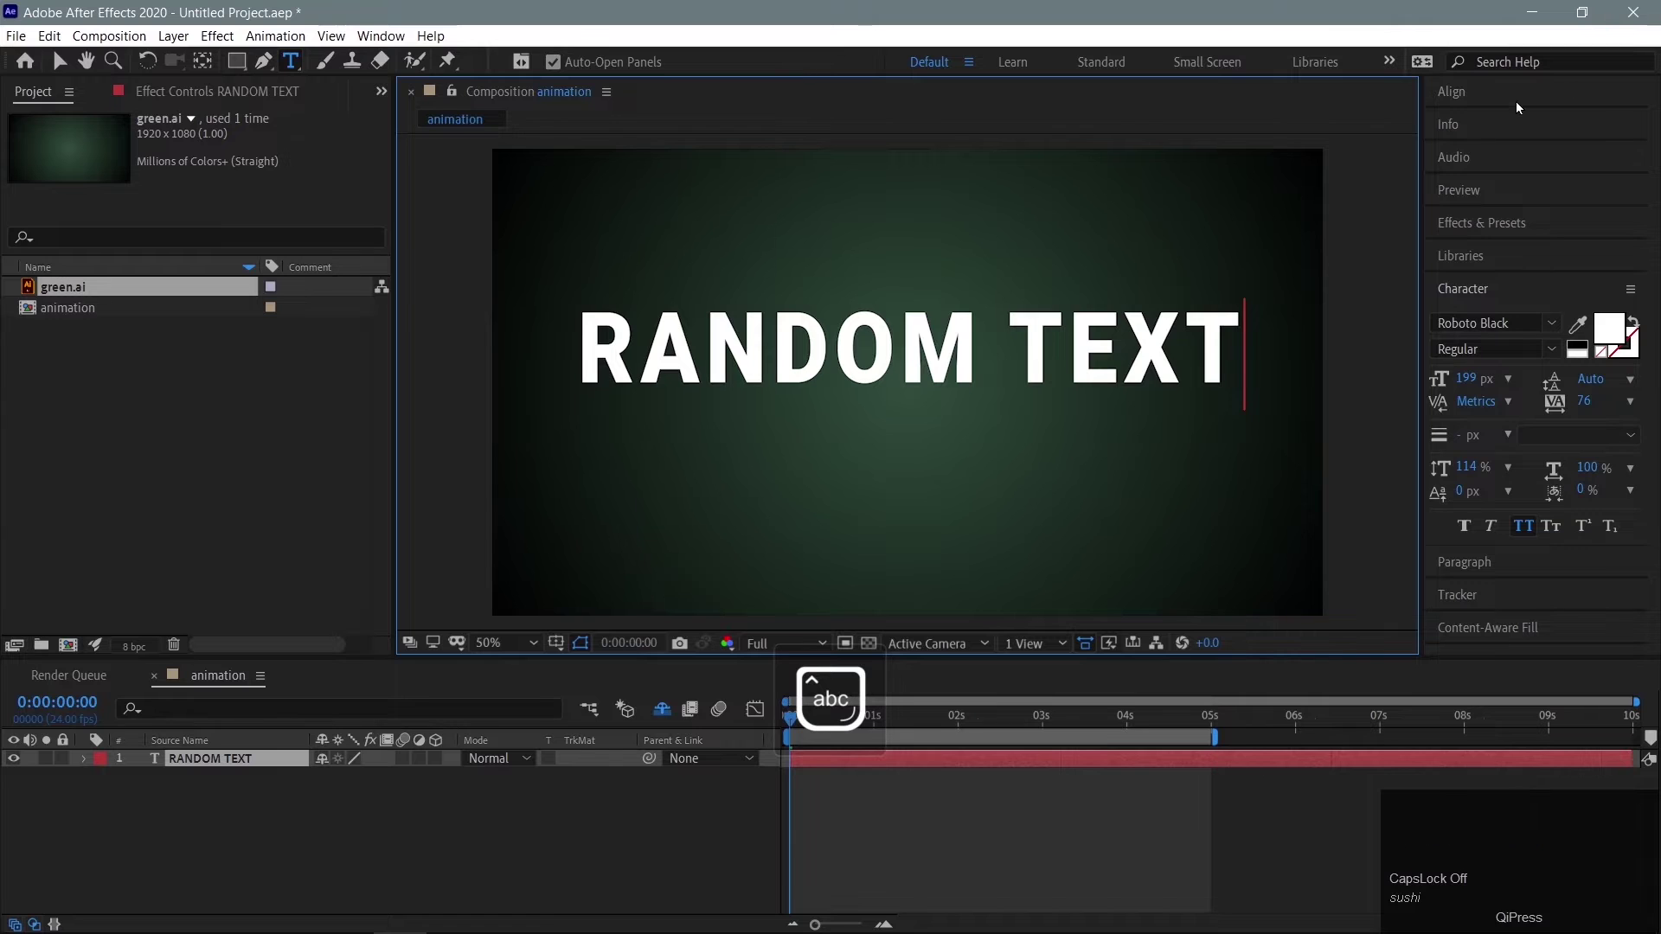
Step: Center the title vertically and reveal the layer's Transform properties
click(1521, 96)
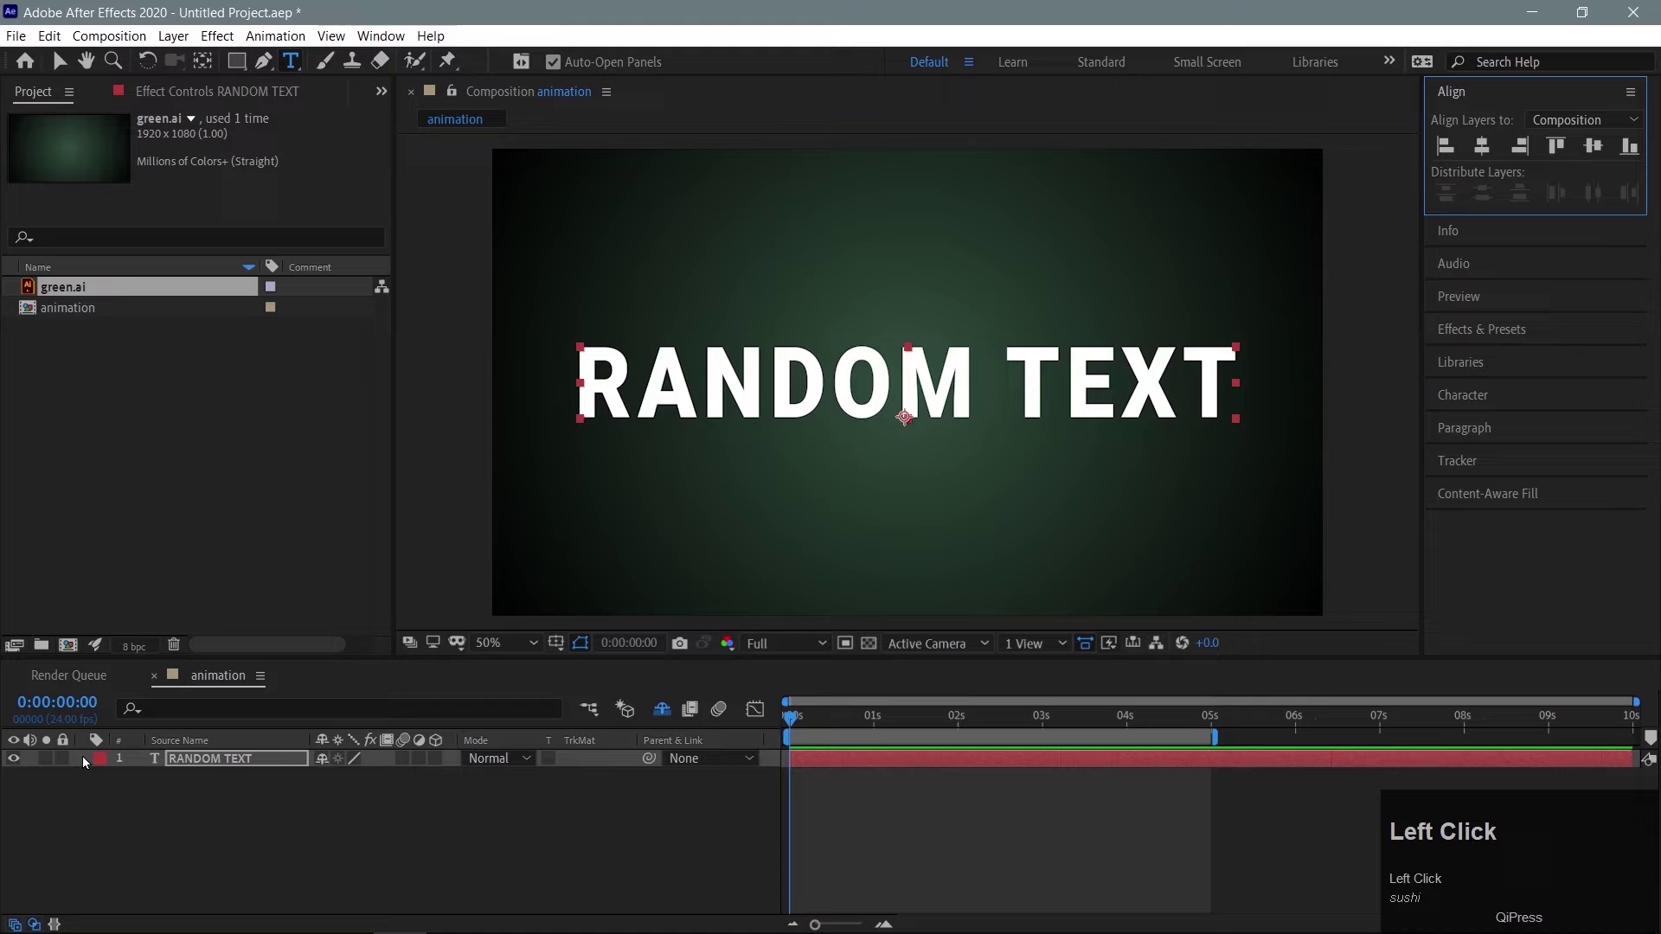
click(82, 767)
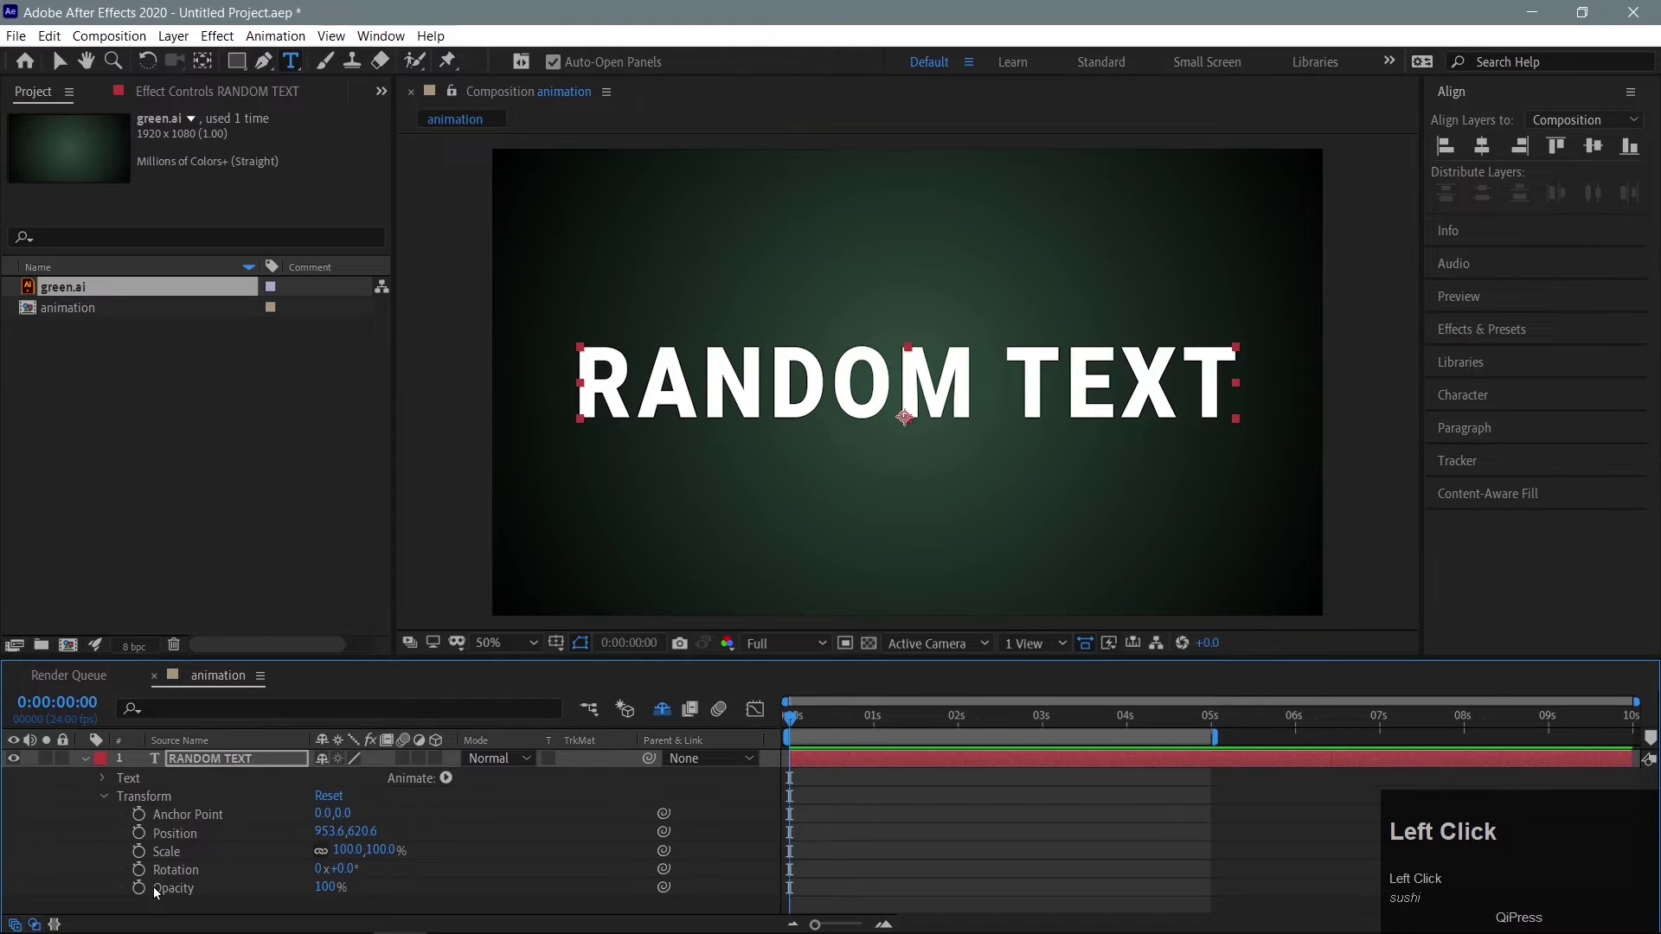
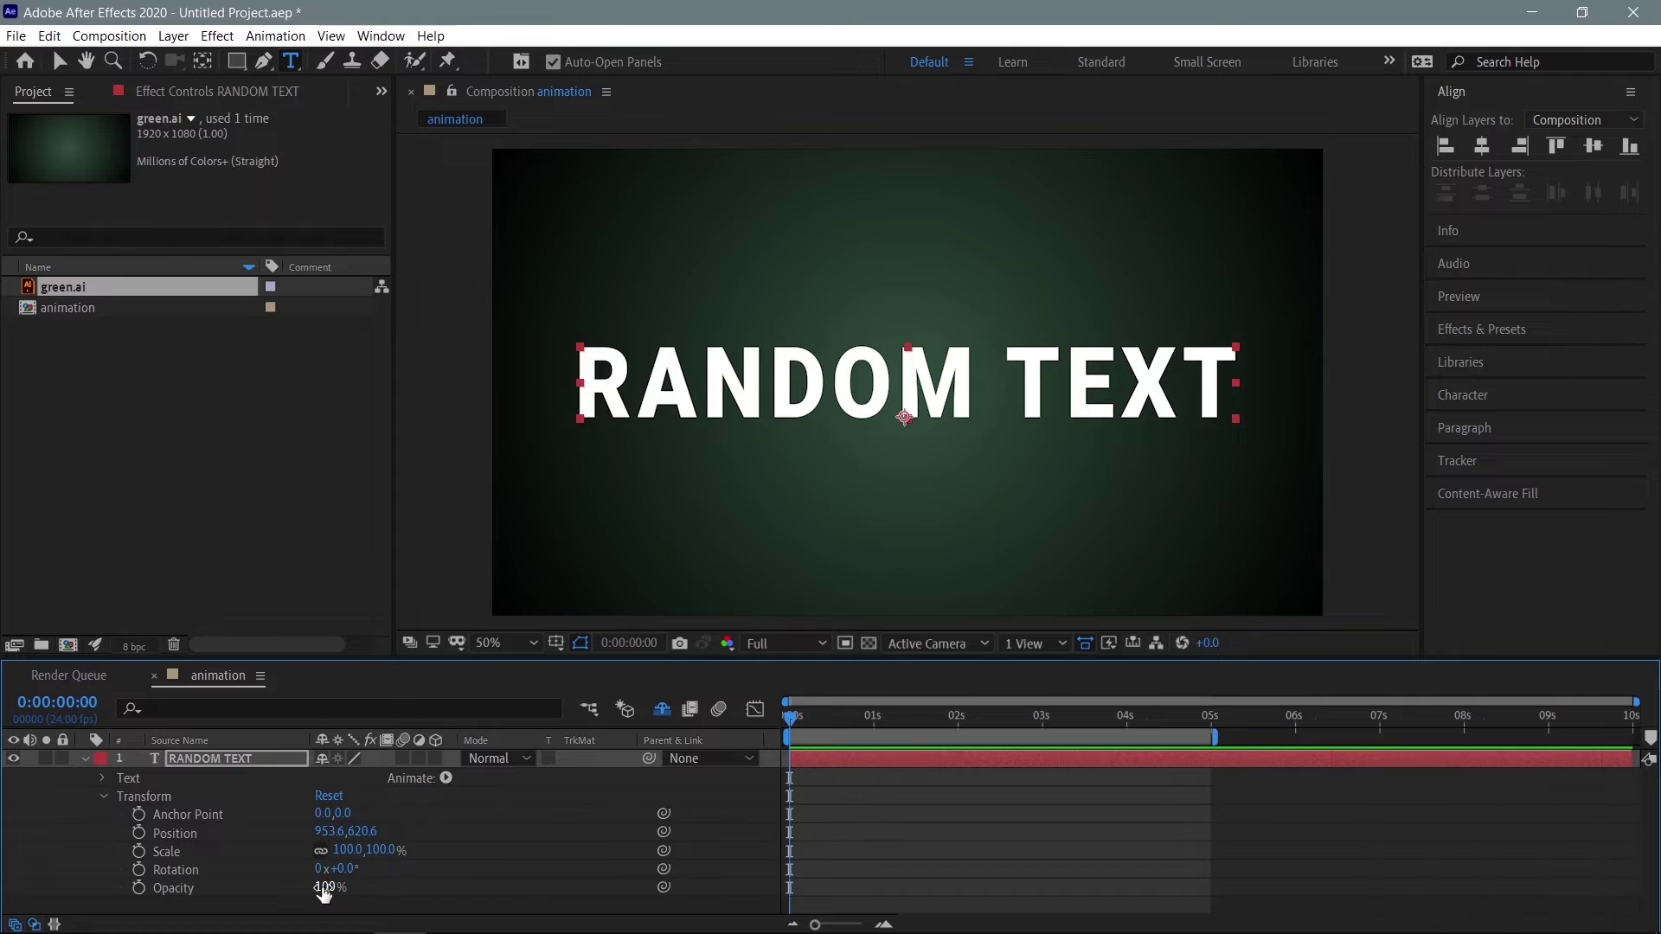
Step: Keyframe Opacity from 0% at 0s to 100% at 3s for a fade-in
click(147, 894)
drag(147, 894, 451, 780)
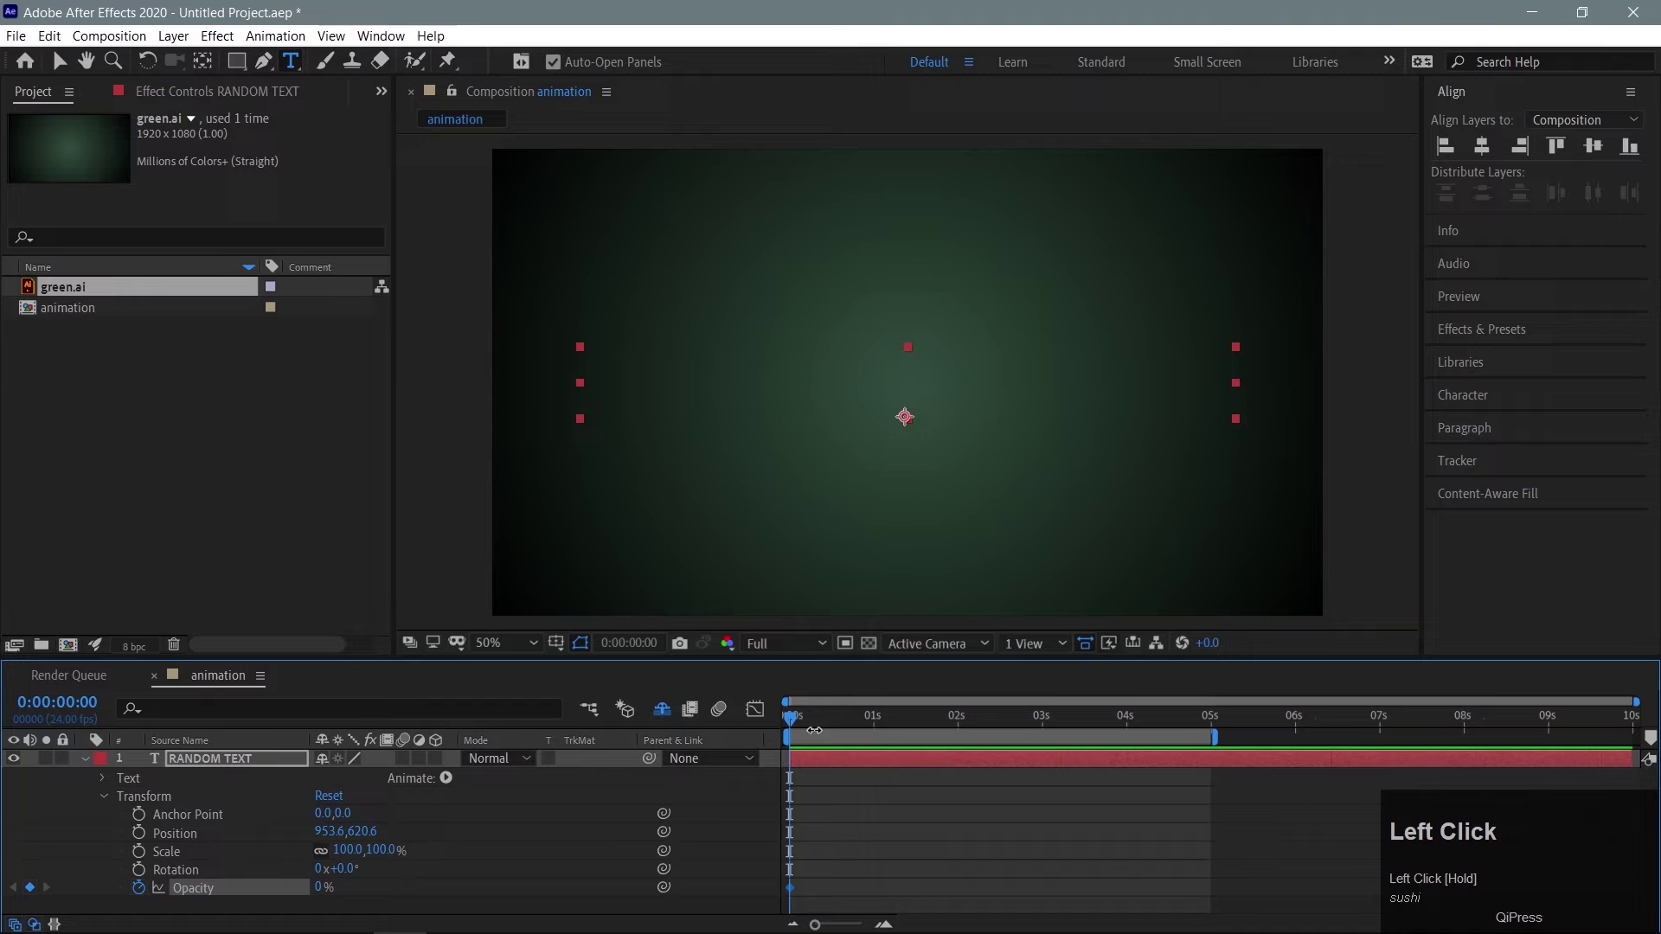
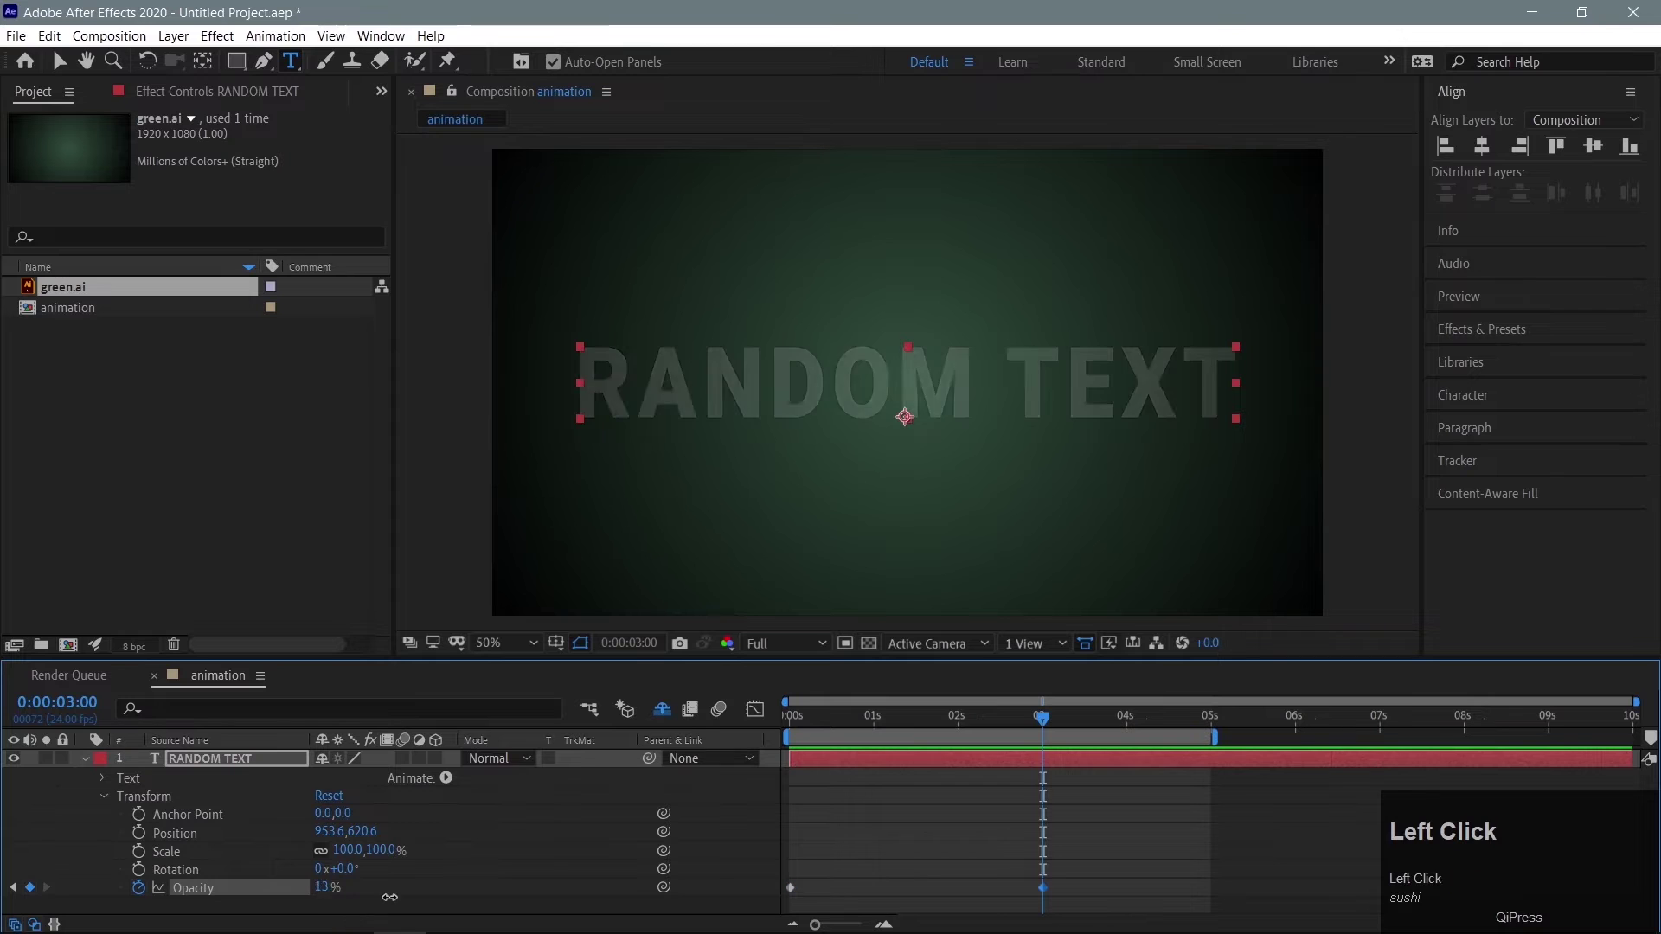
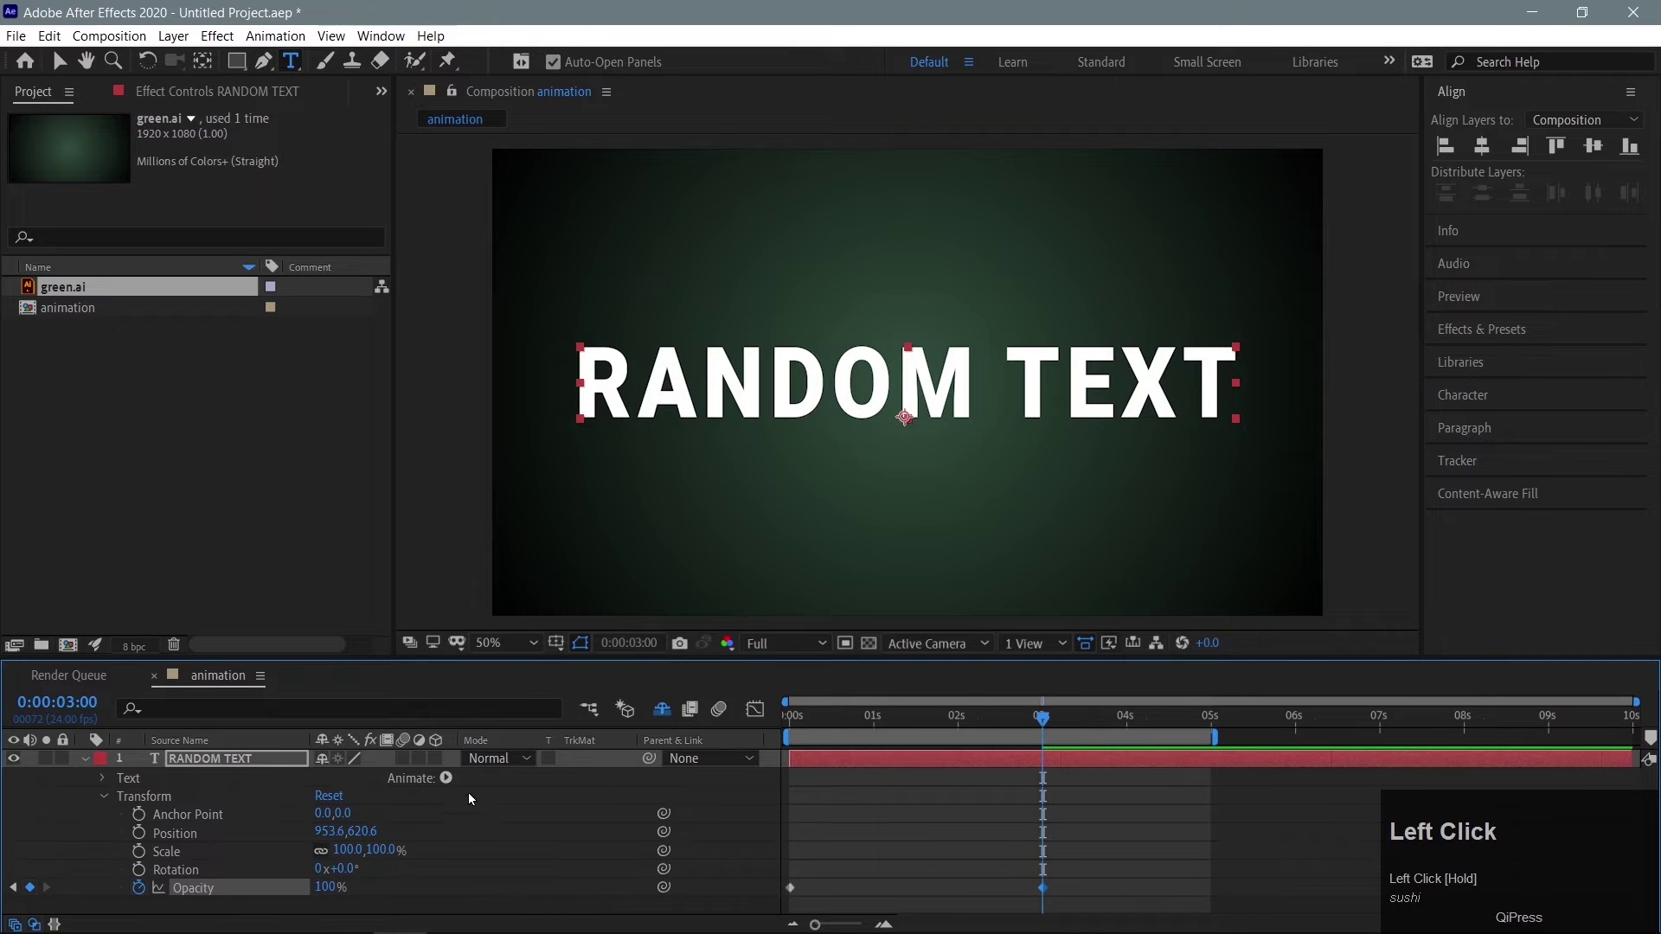
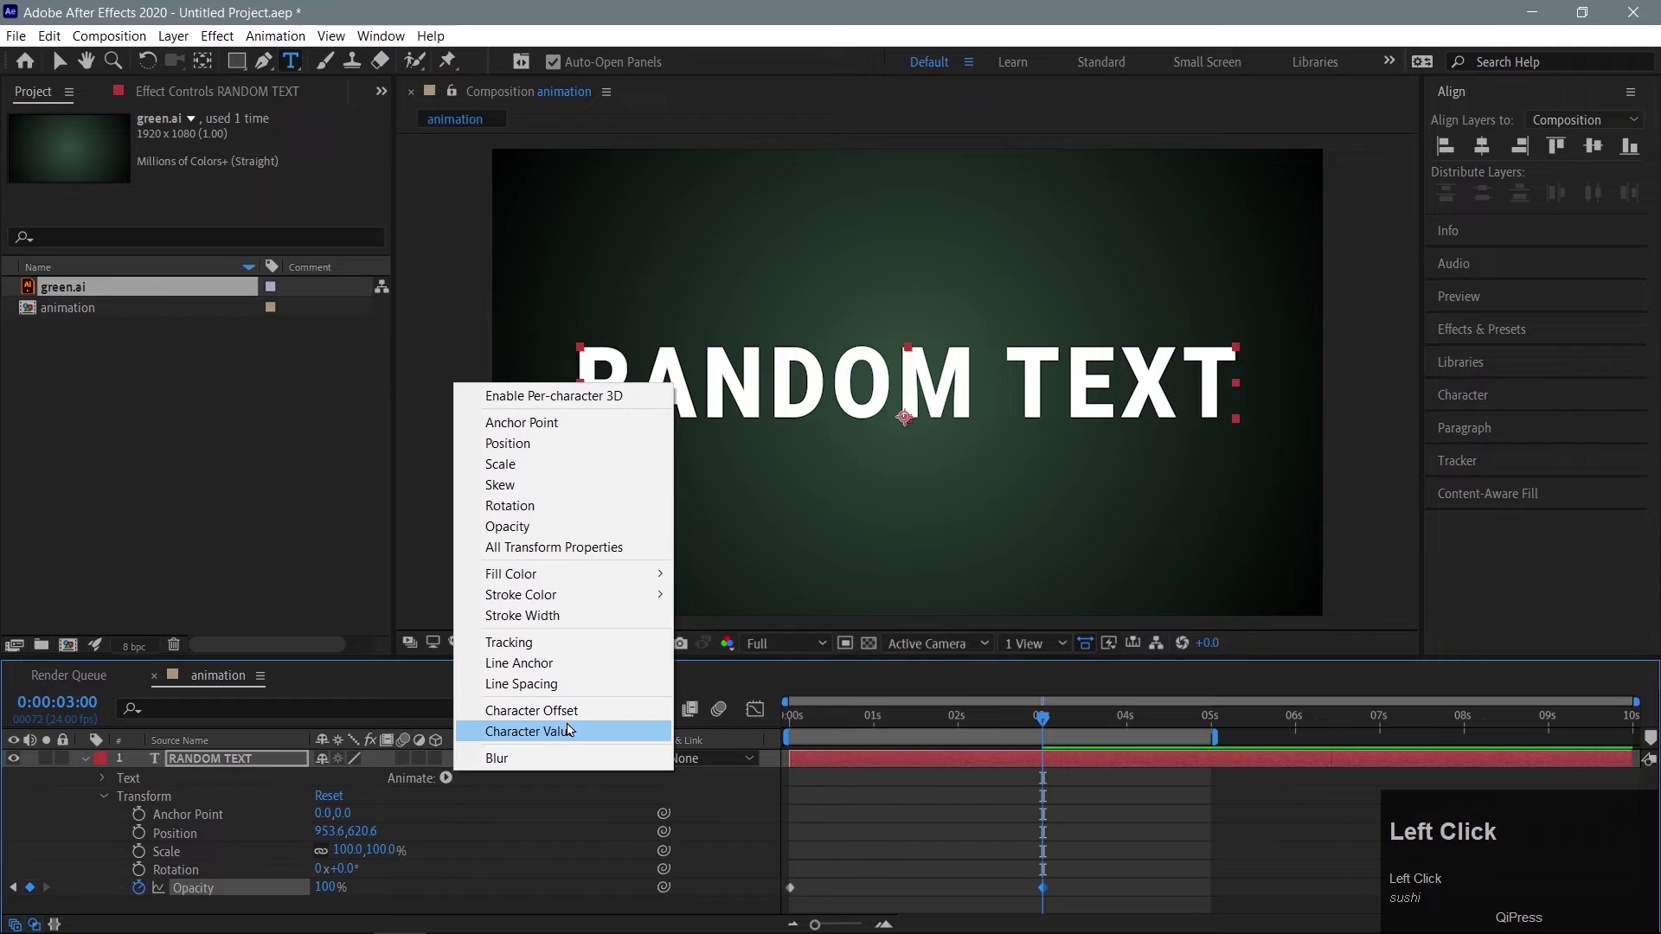
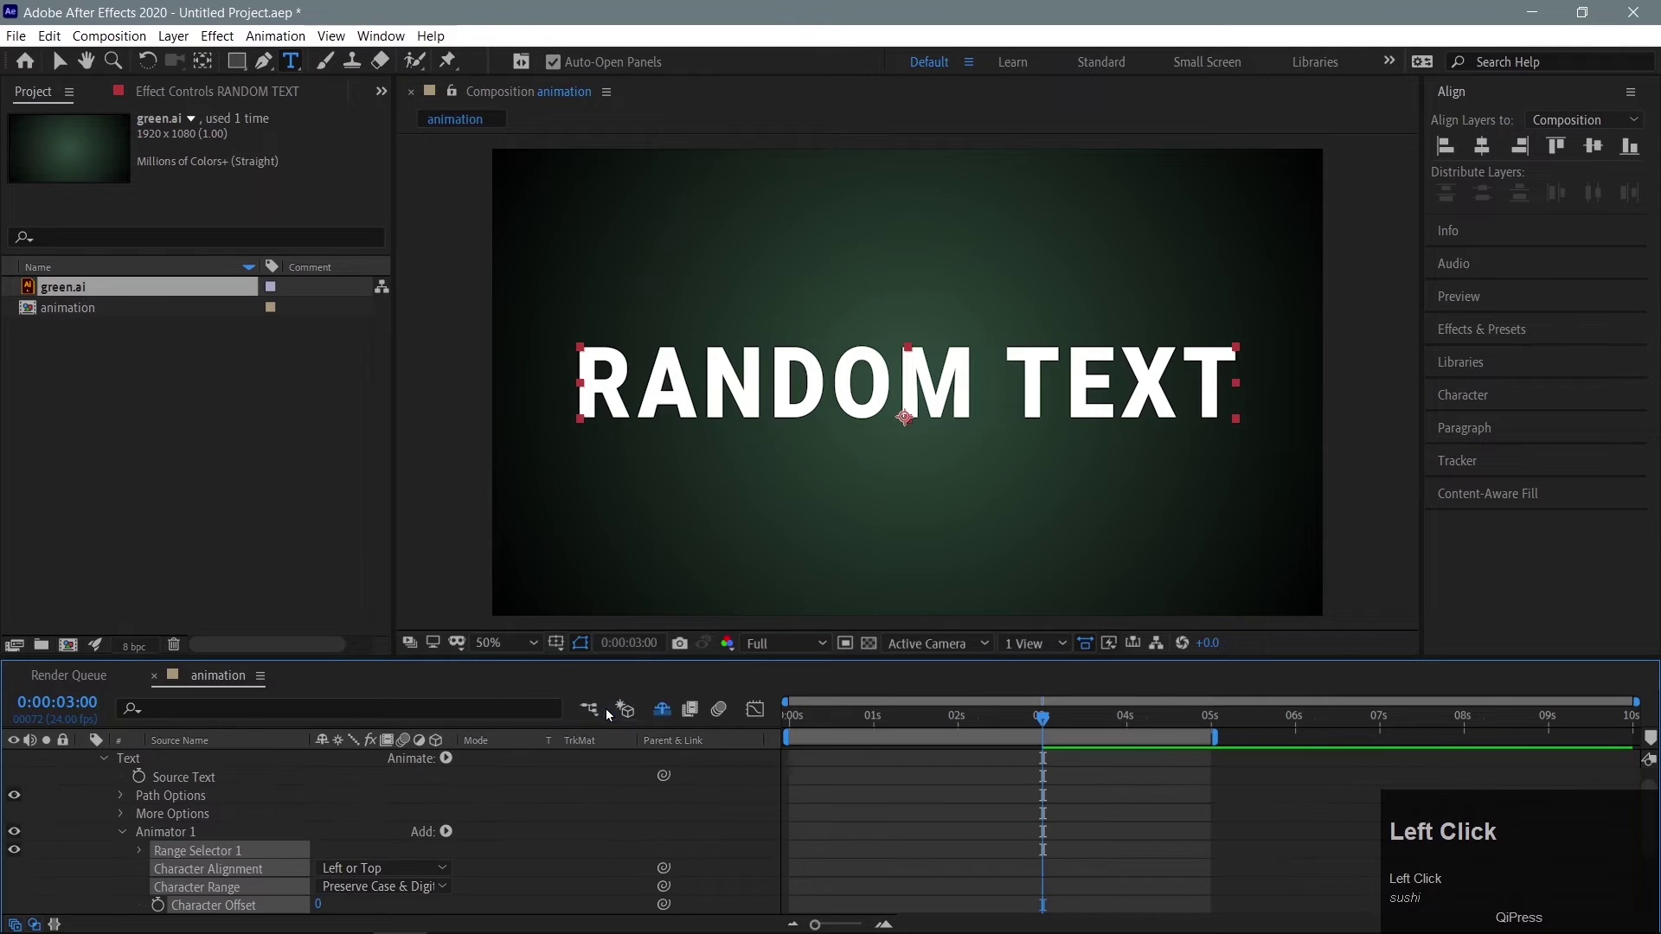
Step: Keyframe Character Offset from 100 at 0s to 0 at 3s and preview the scramble
scroll(down, 3)
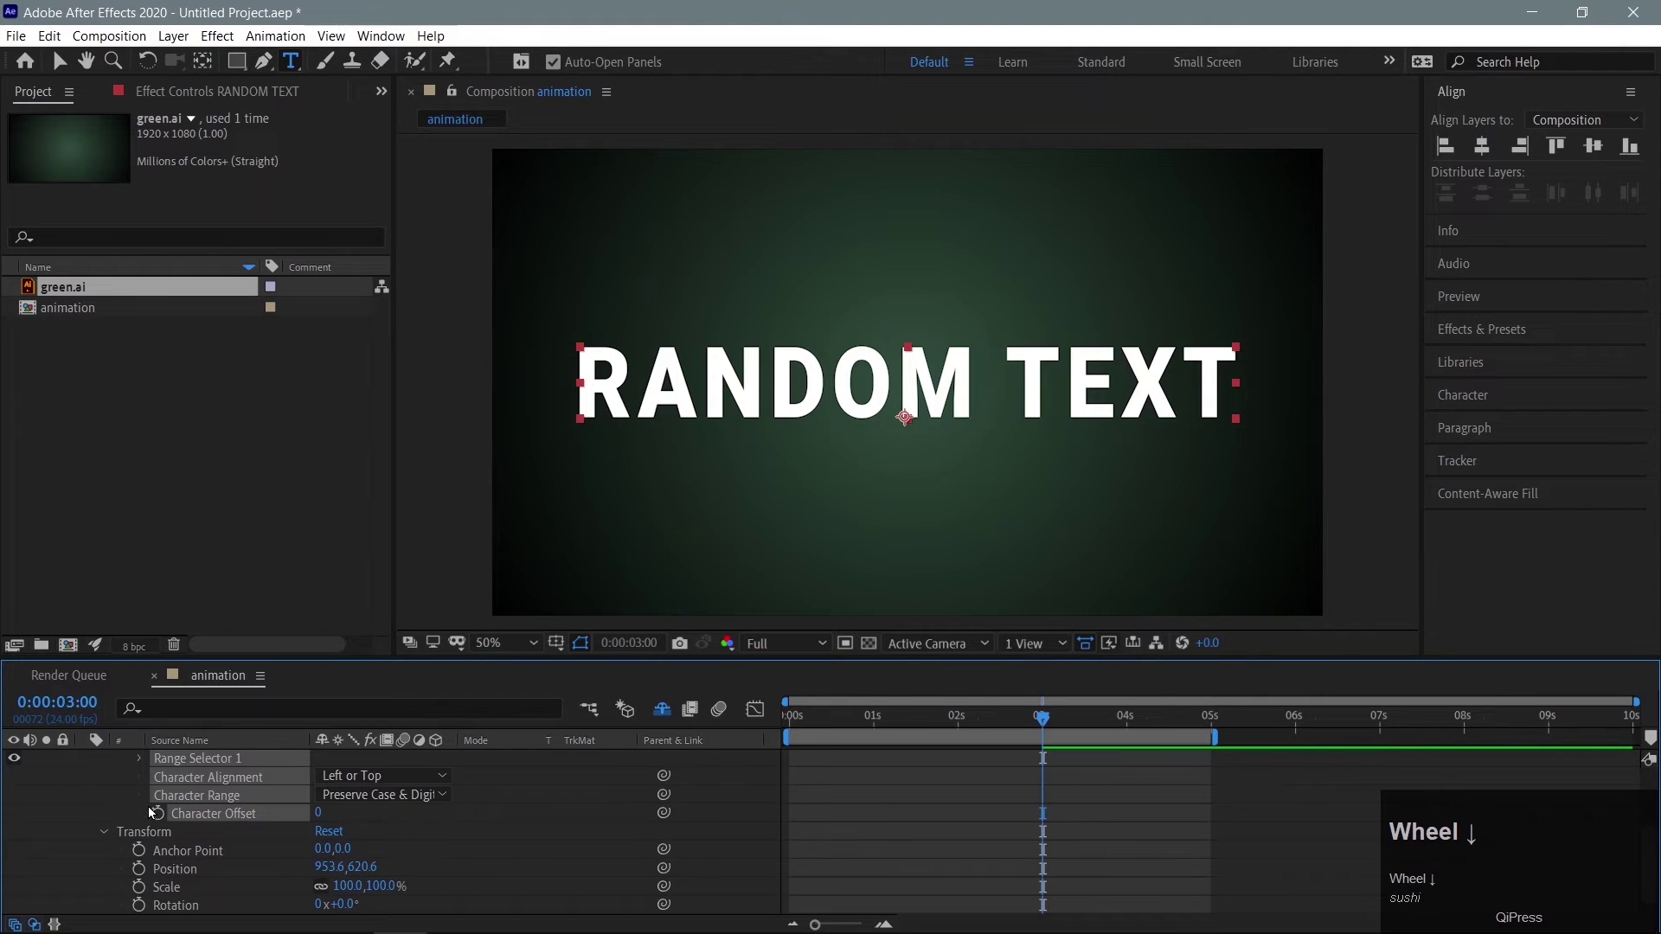
click(159, 815)
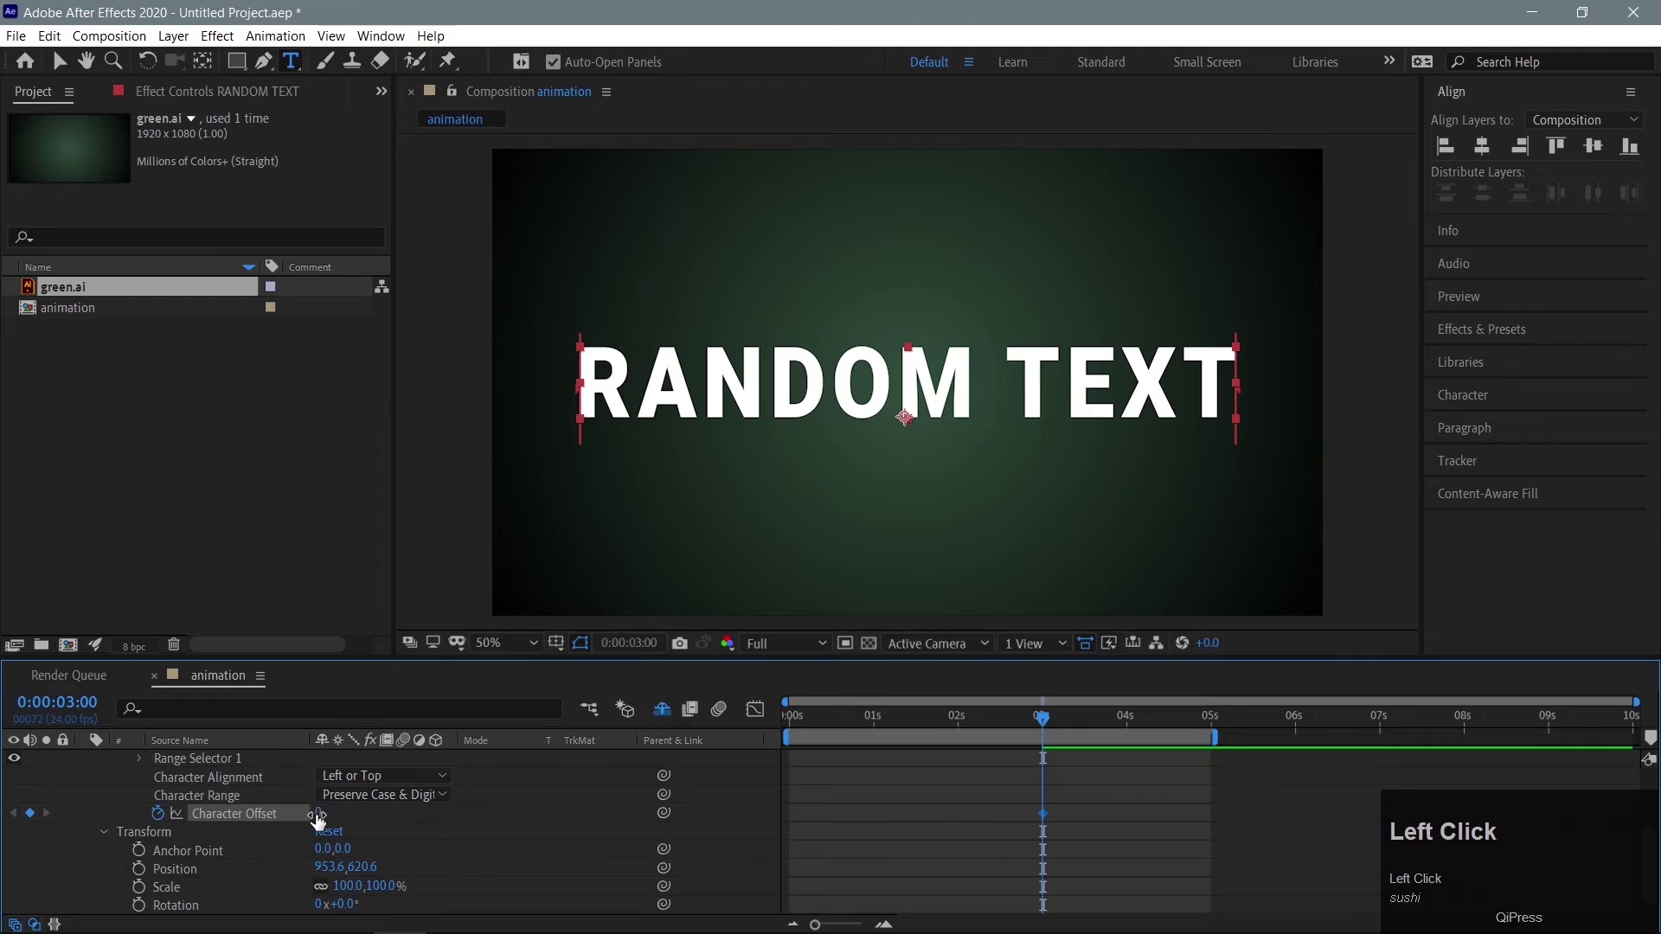
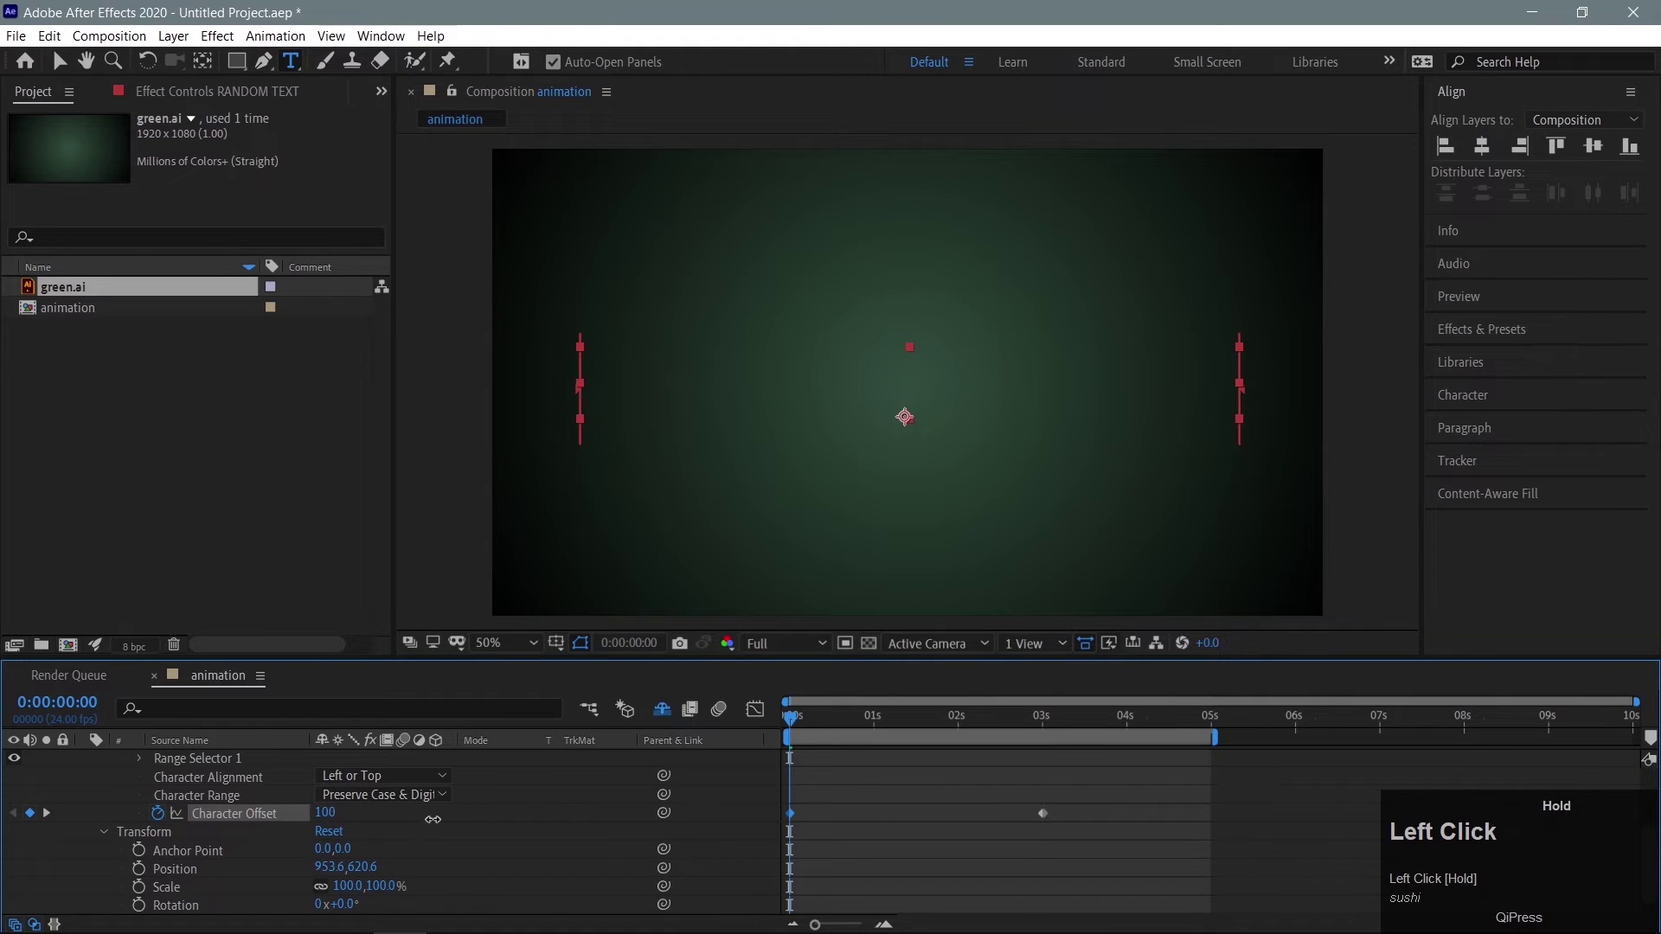
key(space)
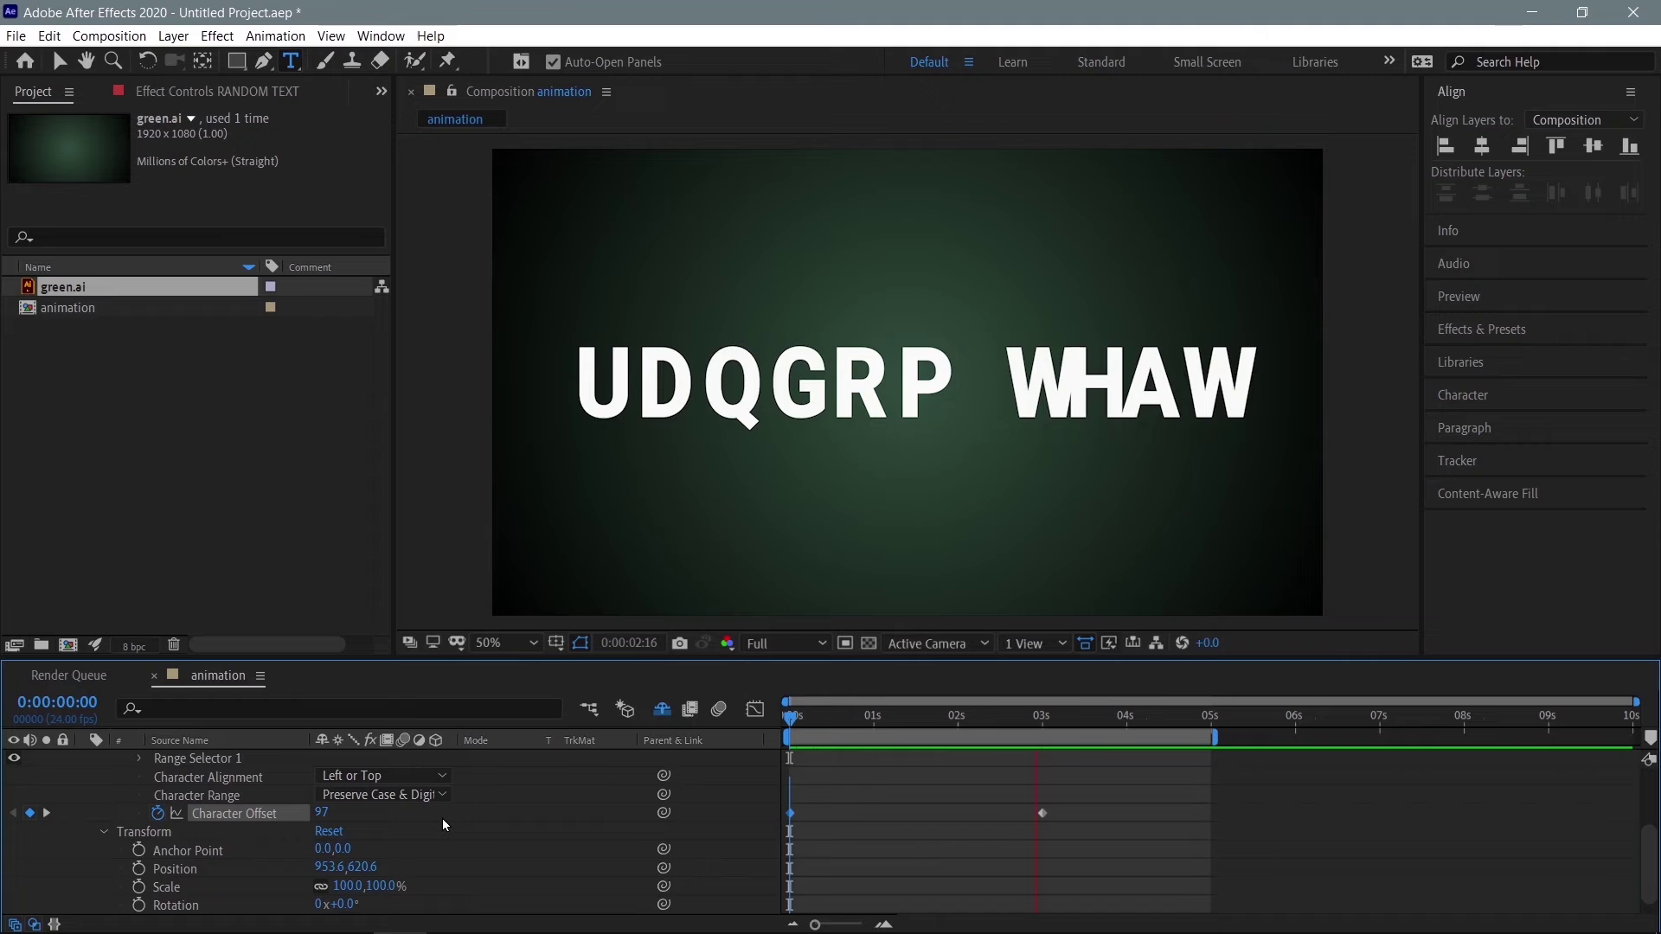
scroll(up, 3)
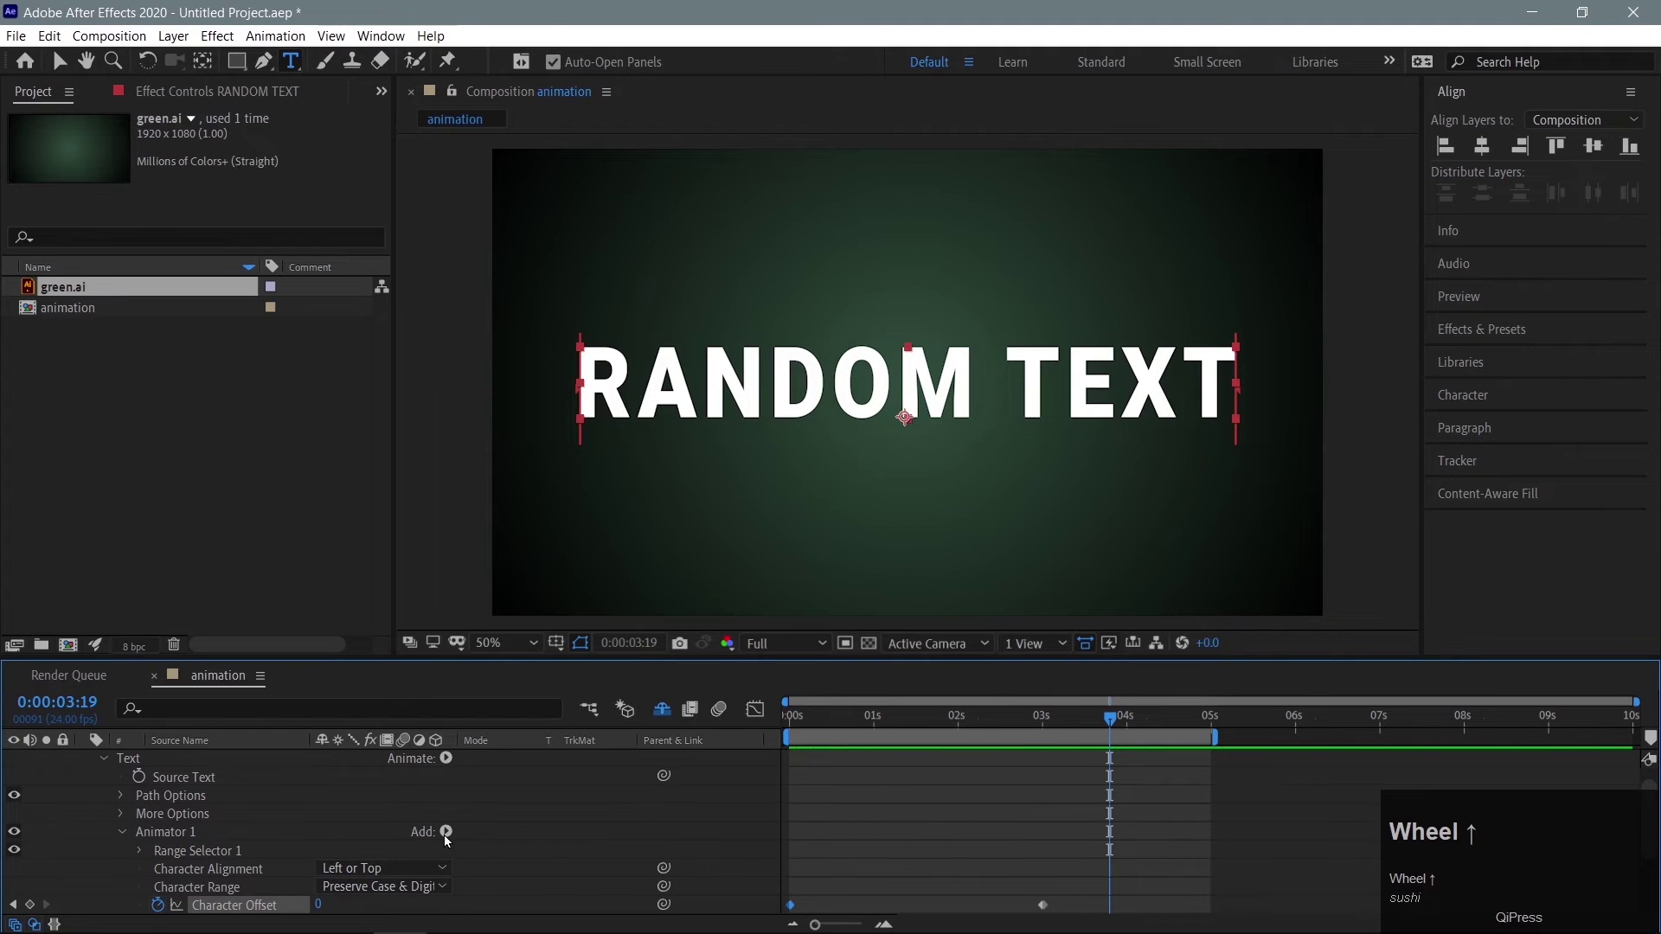
Step: Browse Animator 1's Add menu, dismiss it and undo the stray change
click(453, 838)
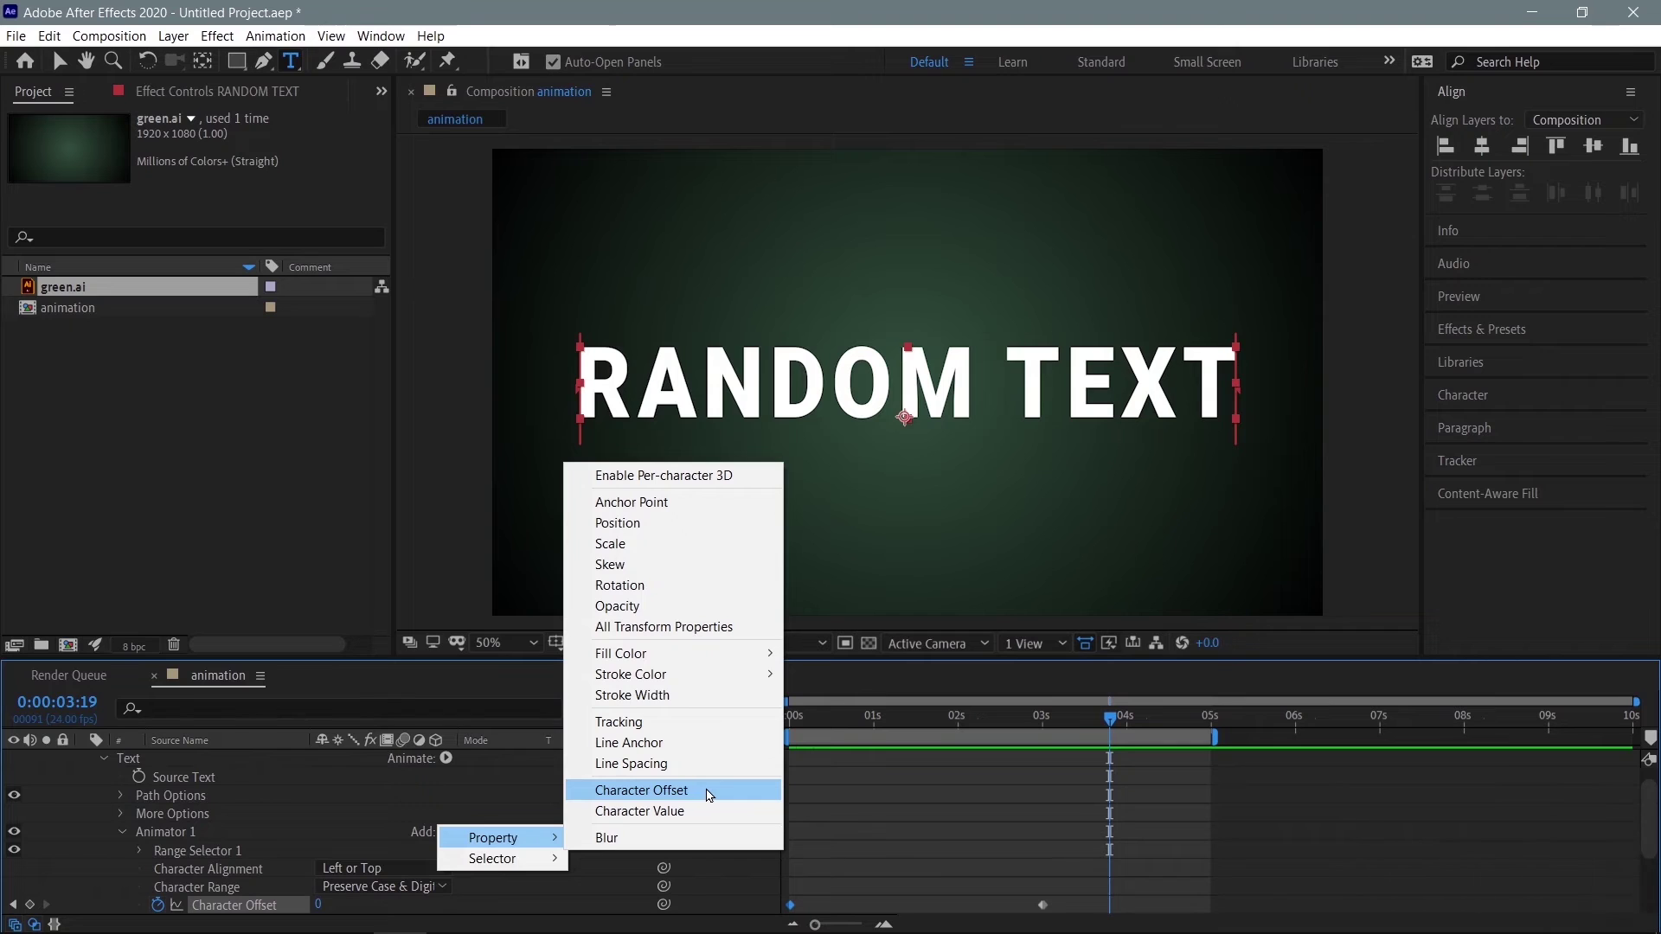
click(713, 796)
scroll(down, 3)
scroll(down, 3)
scroll(up, 3)
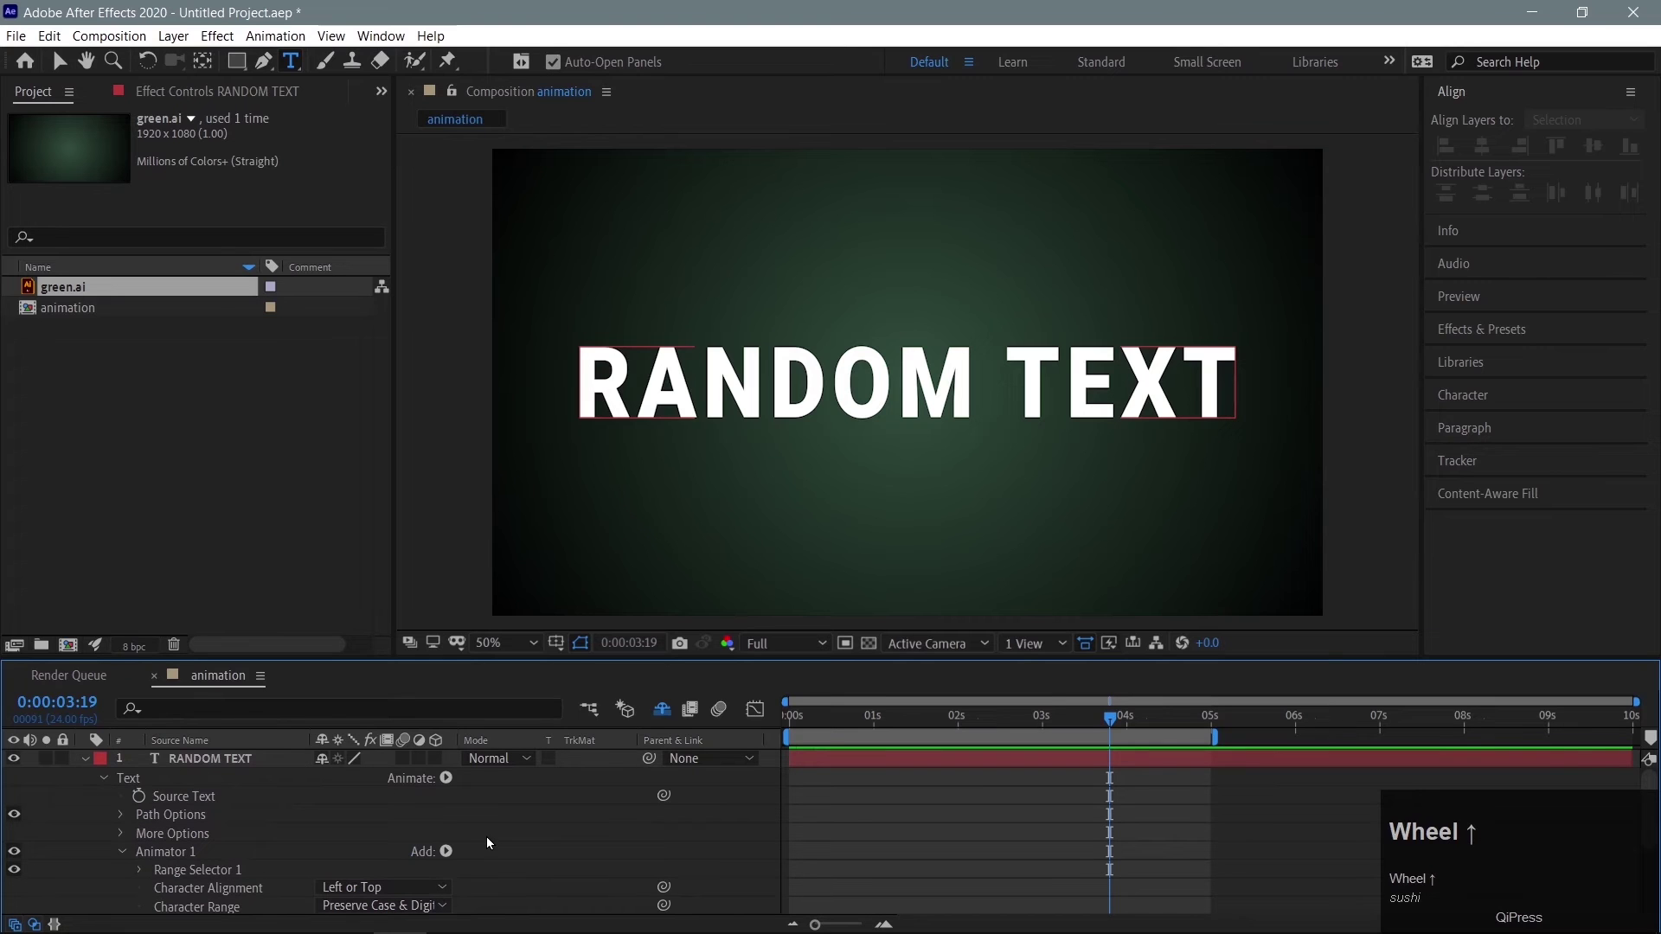
key(ctrl+z)
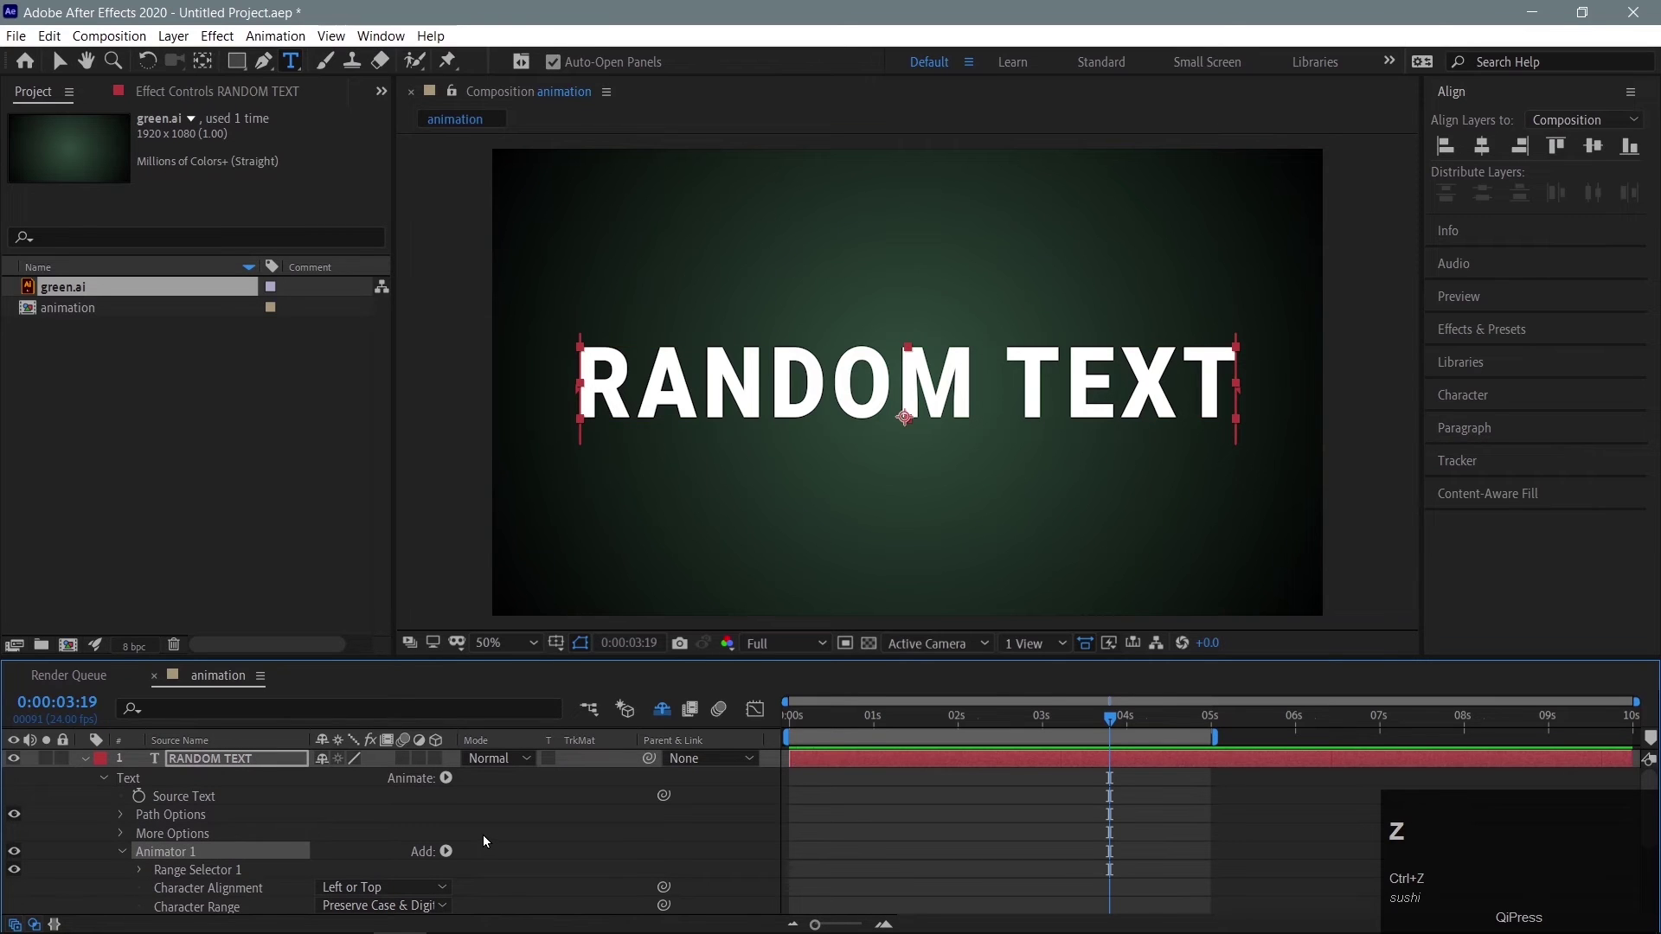
Step: Add an Opacity property to Animator 1 via Add > Property > Opacity
click(455, 855)
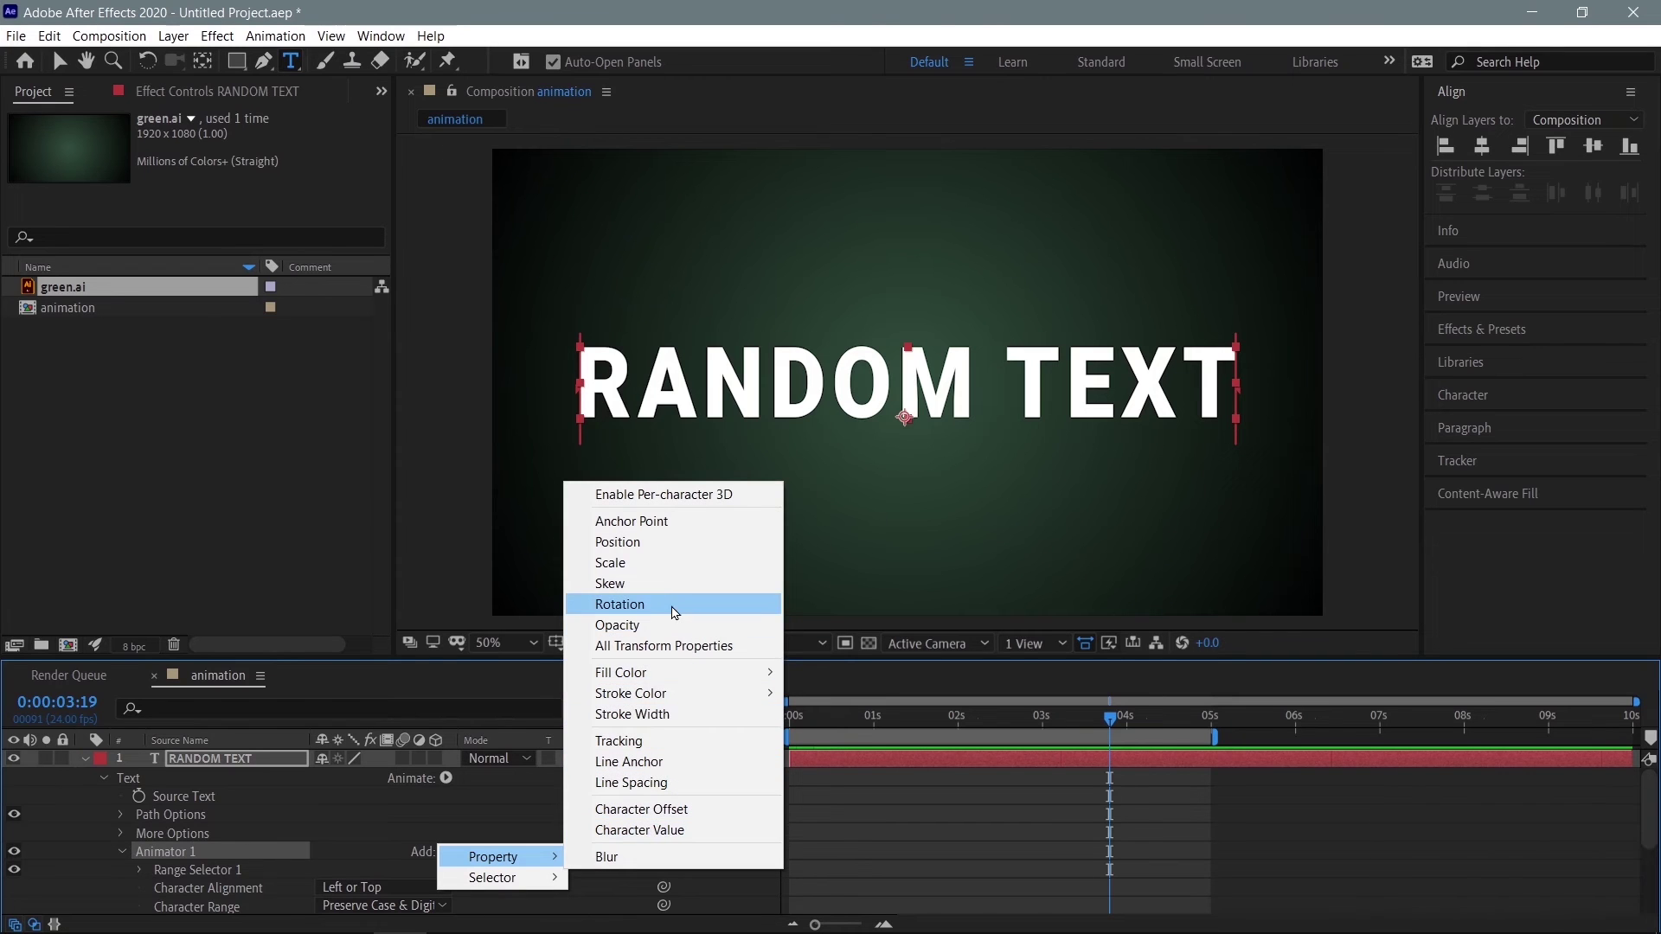
click(685, 630)
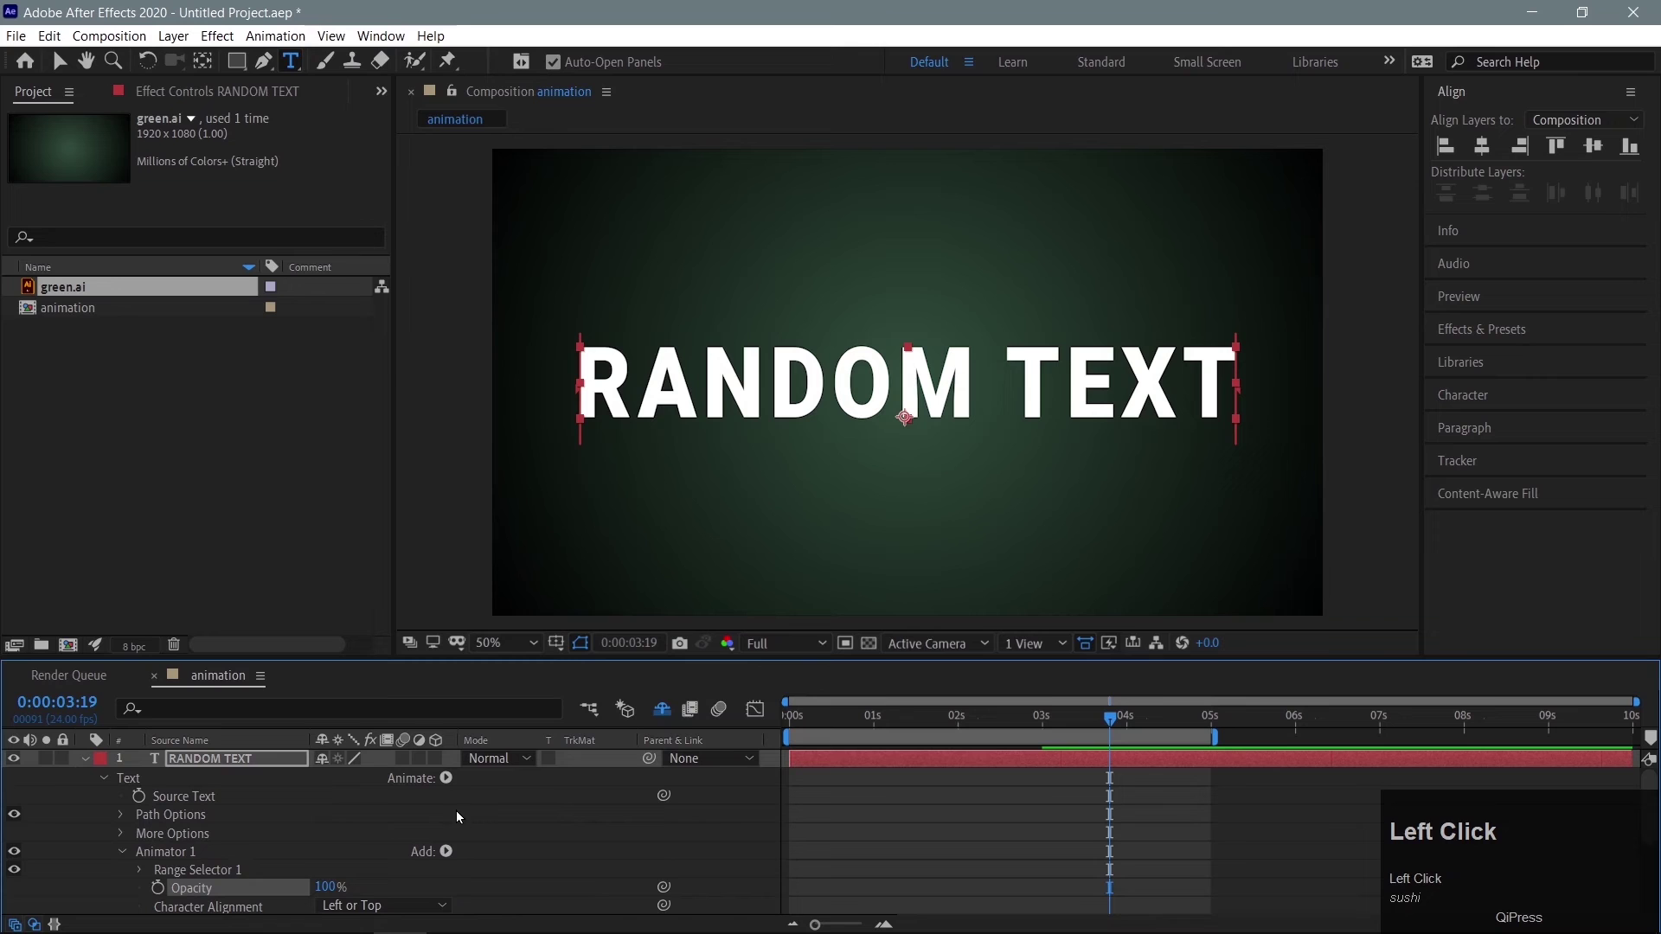
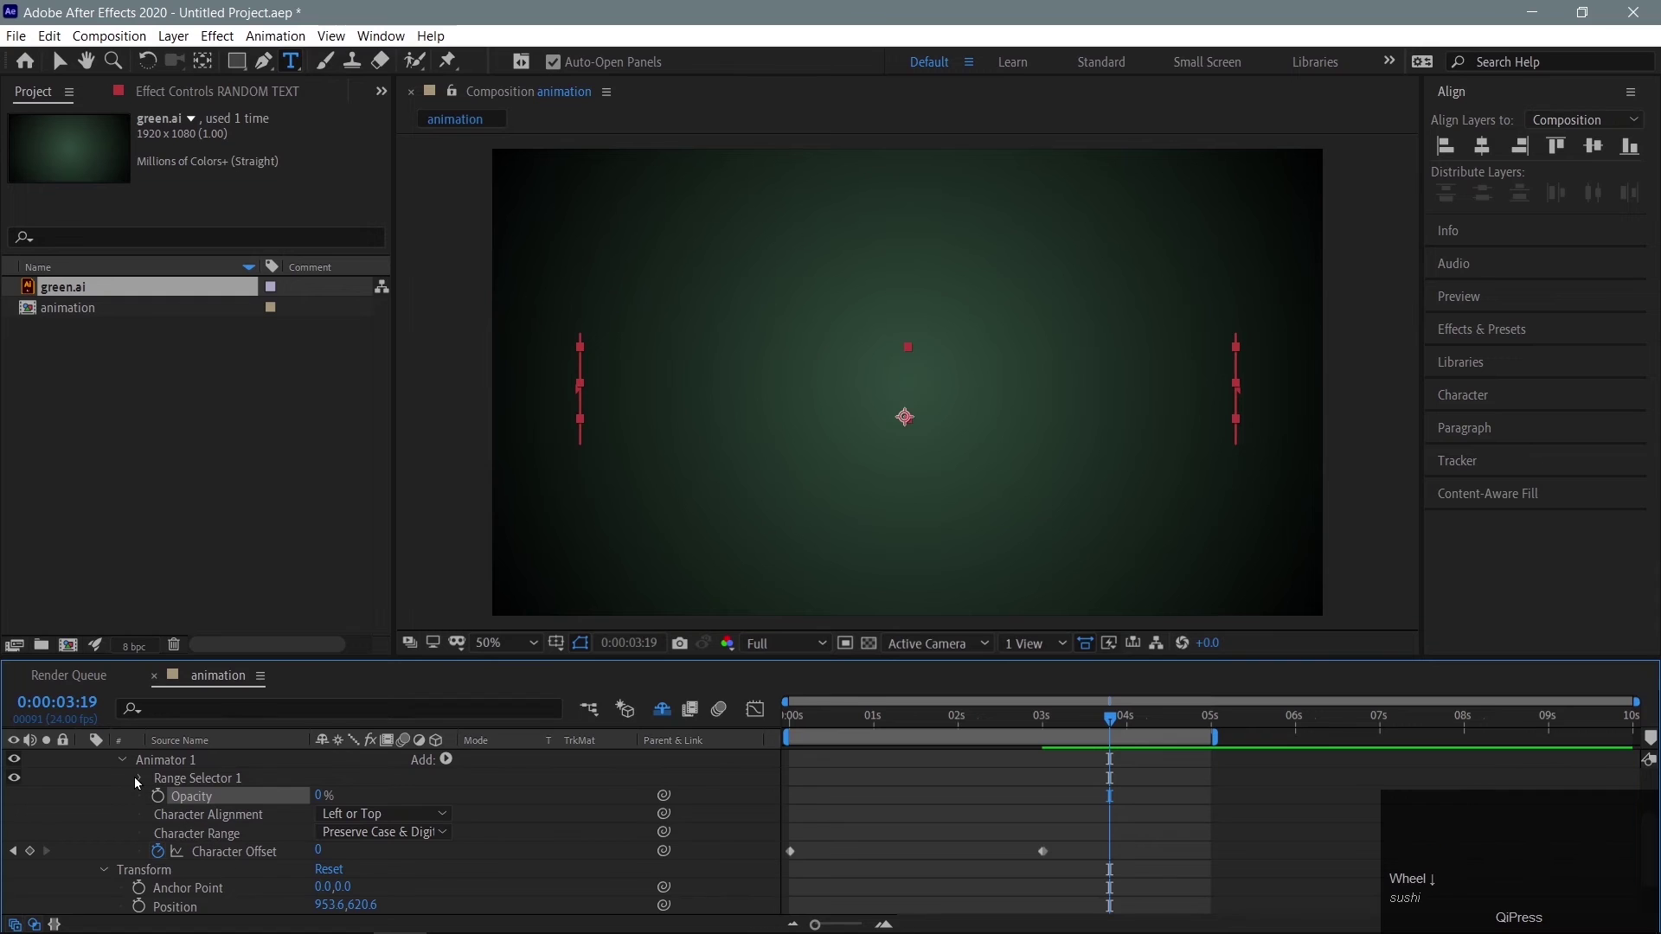
Step: Keyframe Range Selector 1's Offset at 100% at the later time (3:19)
click(222, 783)
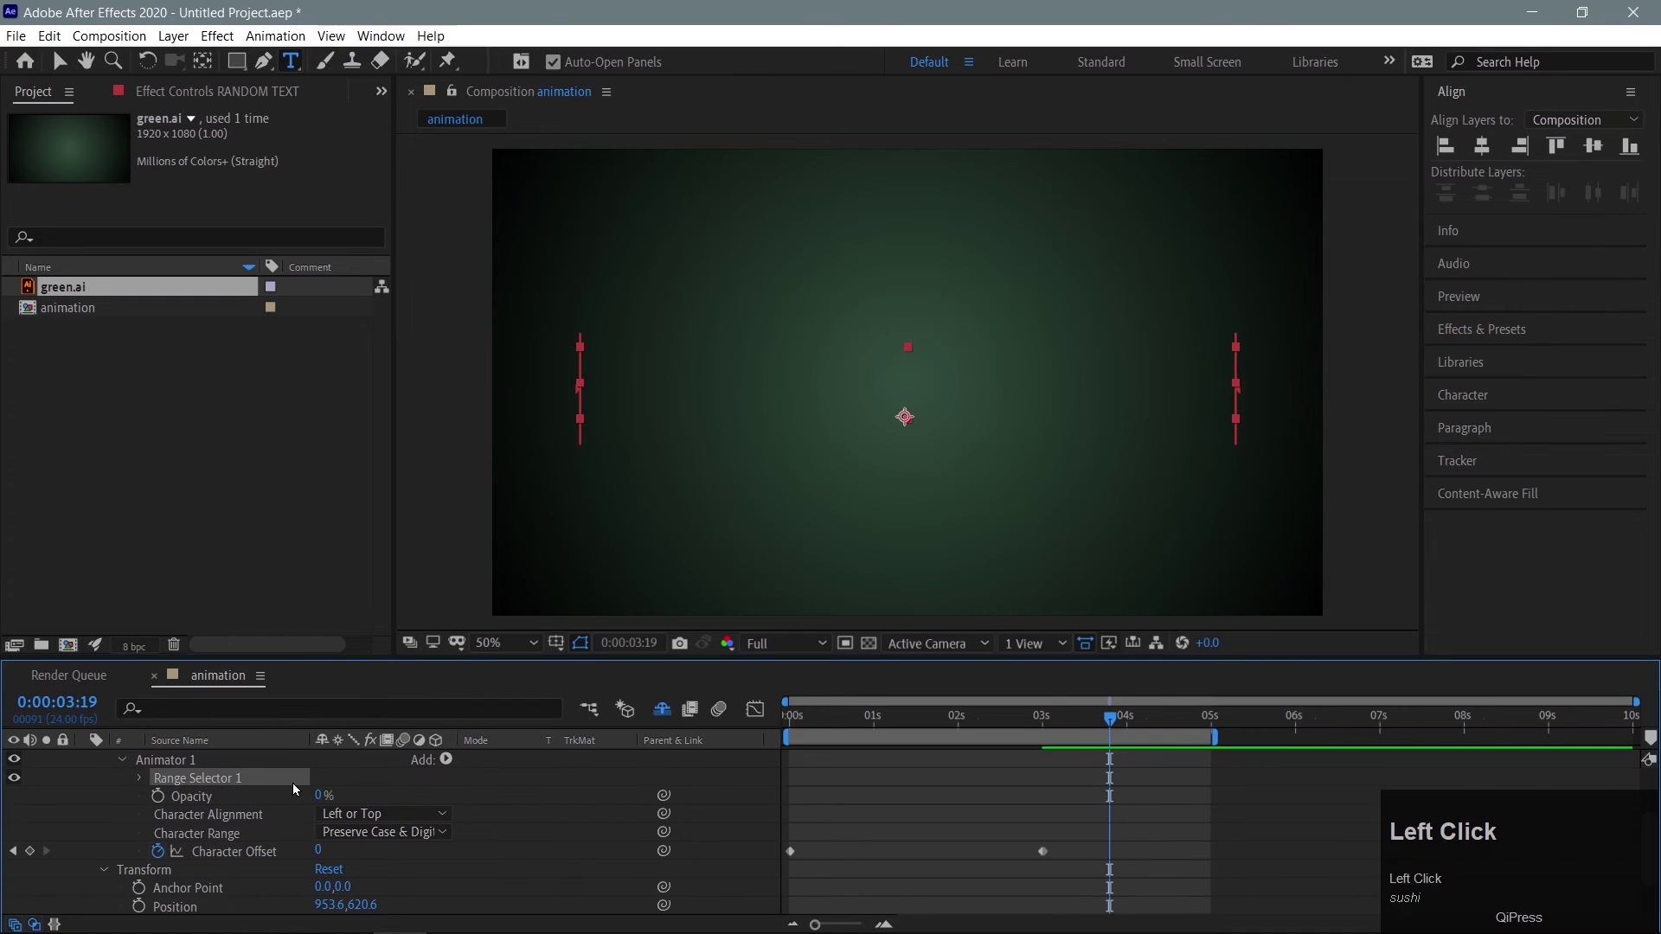
click(141, 783)
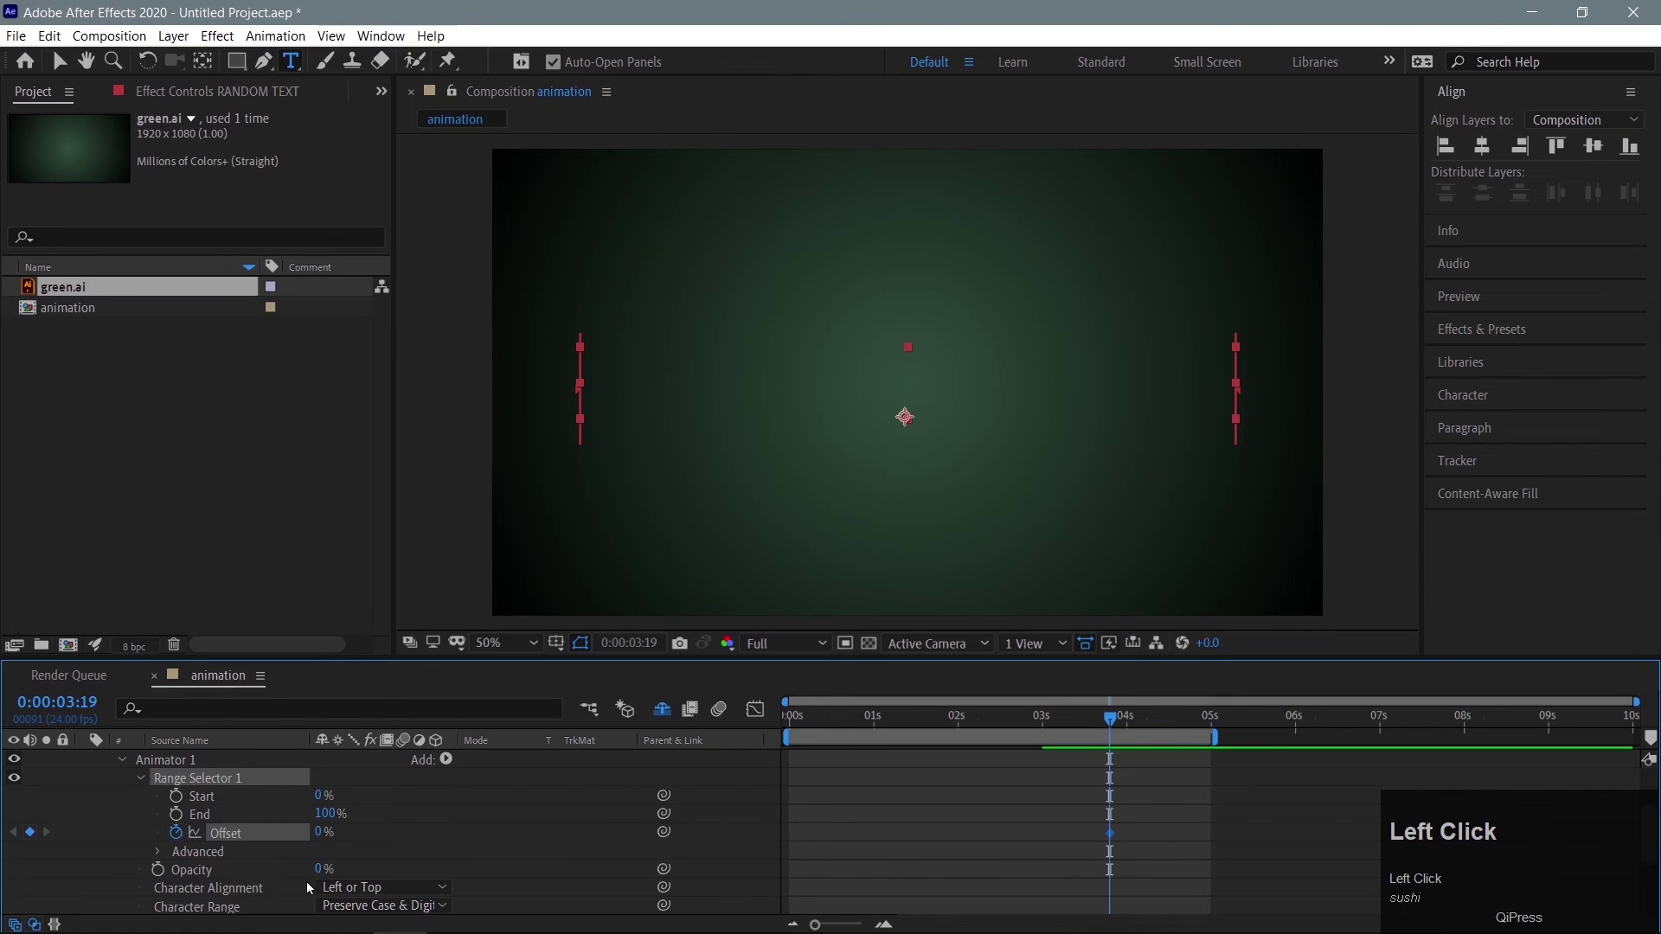
click(327, 842)
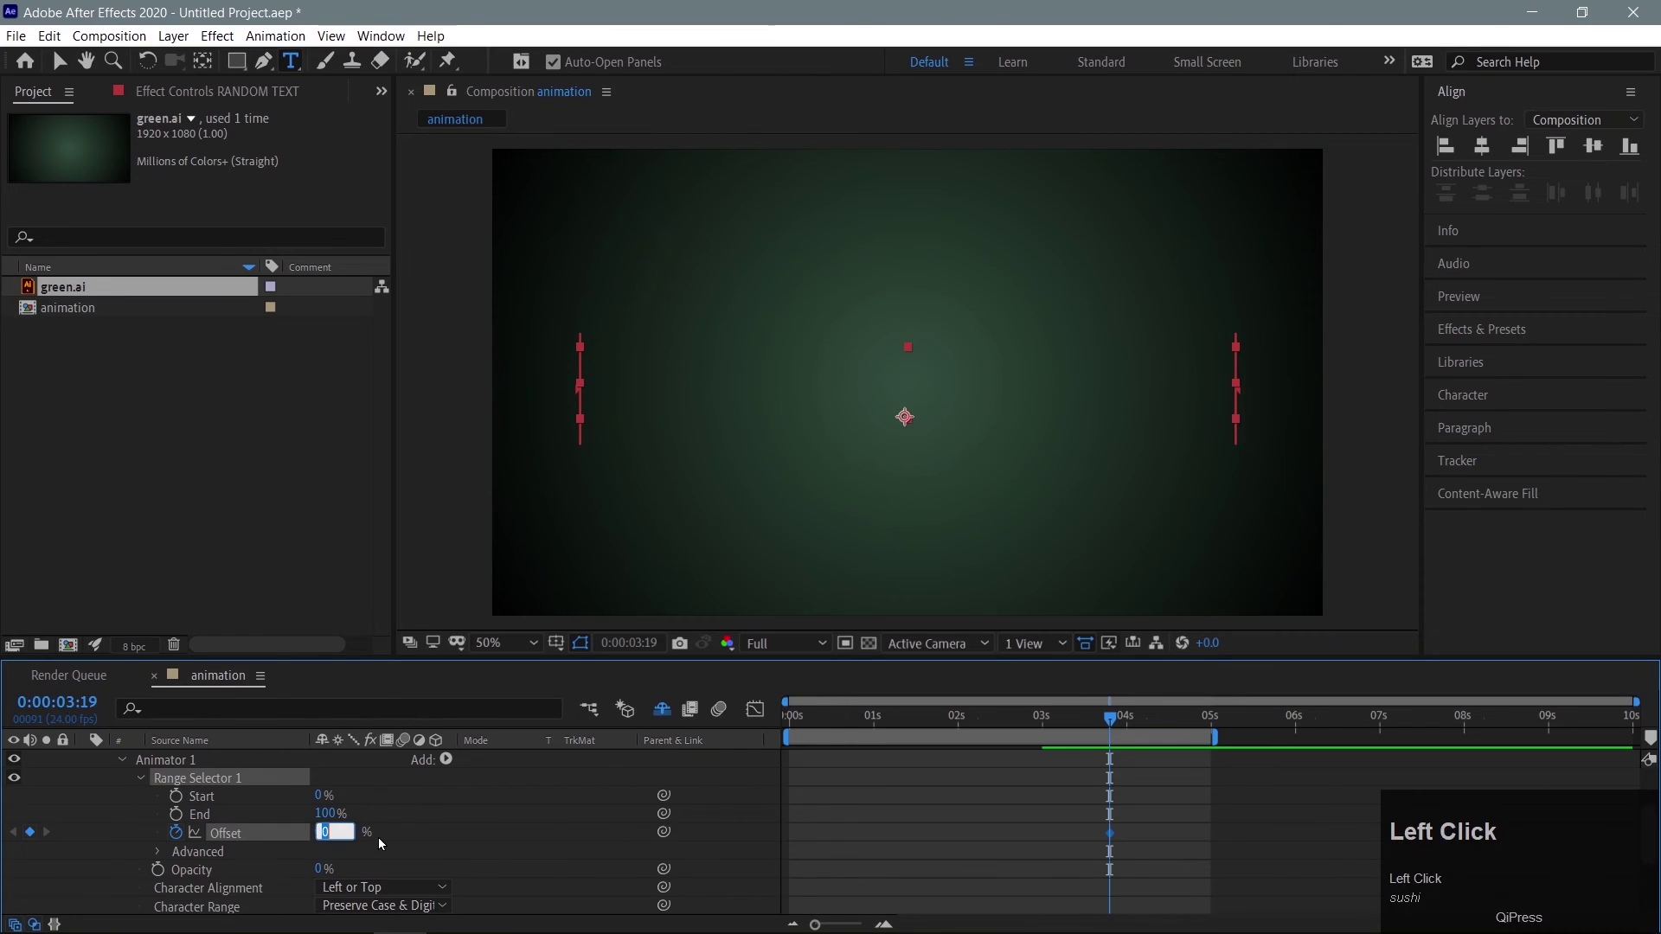
text(100)
key(Return)
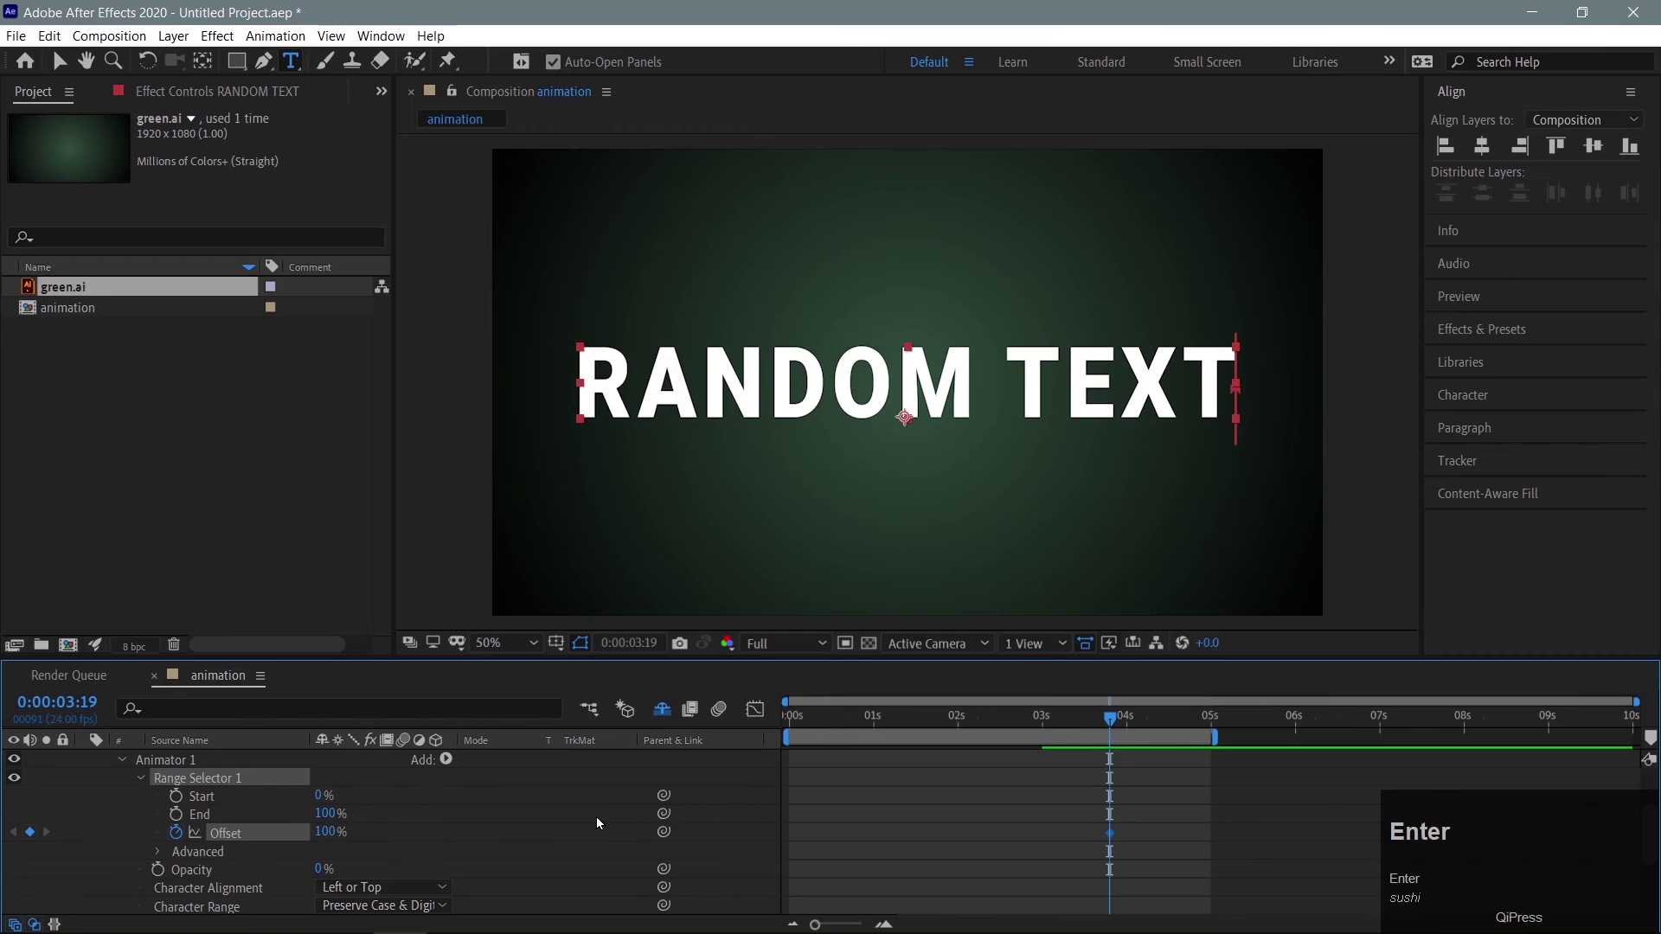
Step: Set the Offset to 0% at 0s and preview the letter-by-letter reveal
drag(818, 709, 335, 843)
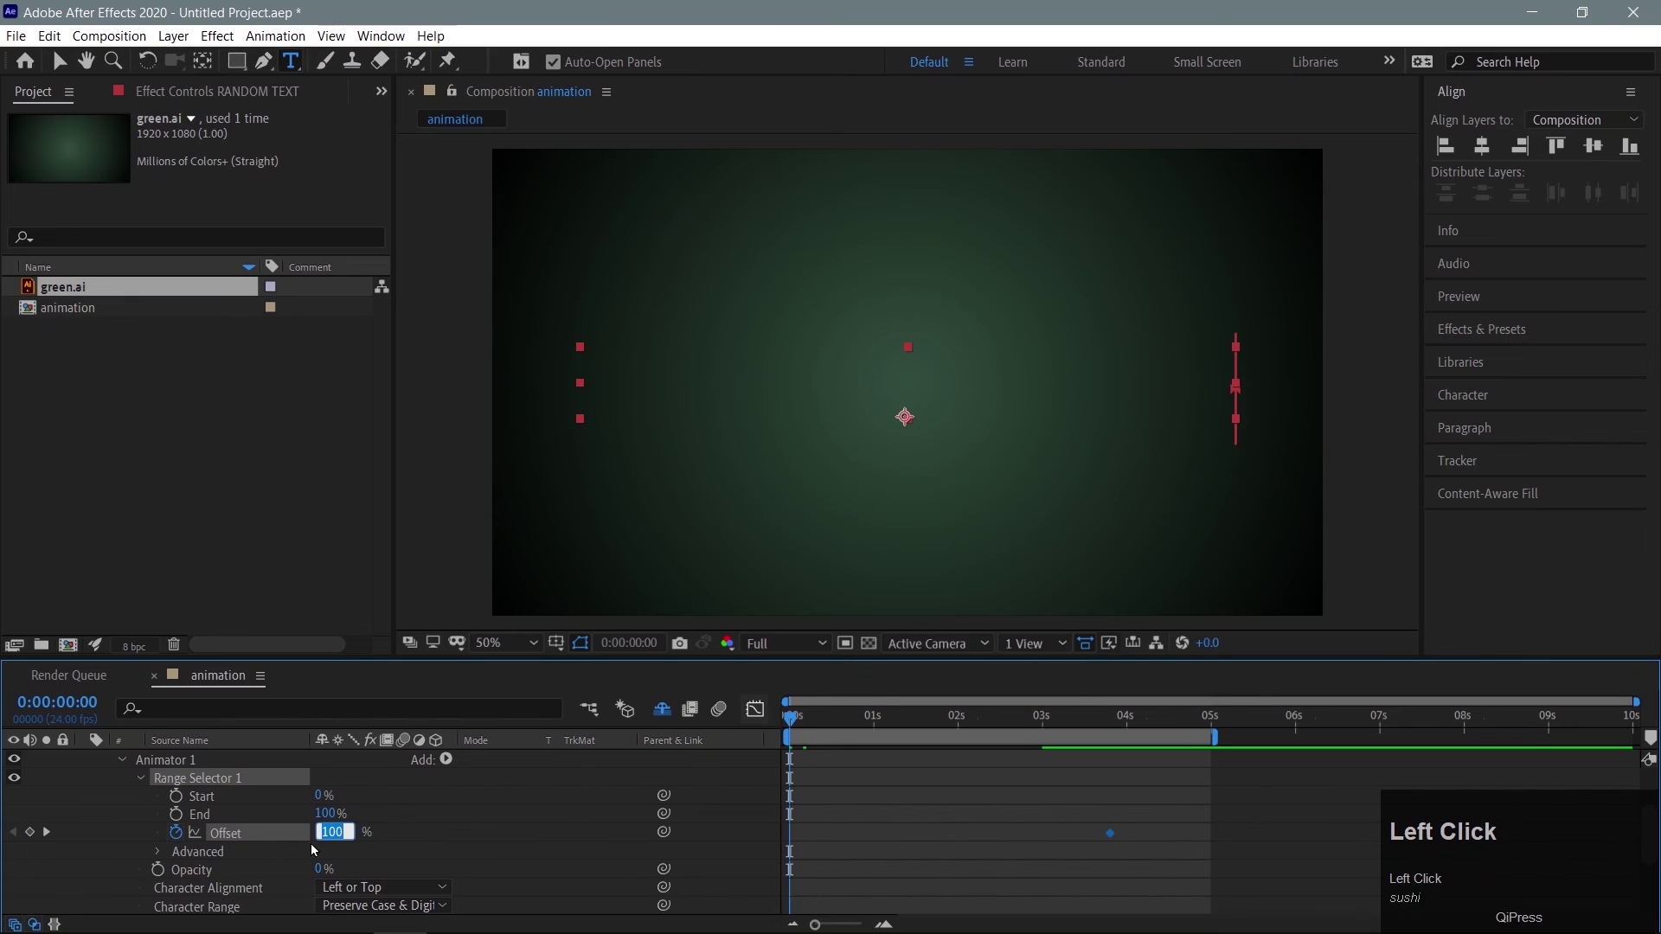
key(0)
key(Return)
key(space)
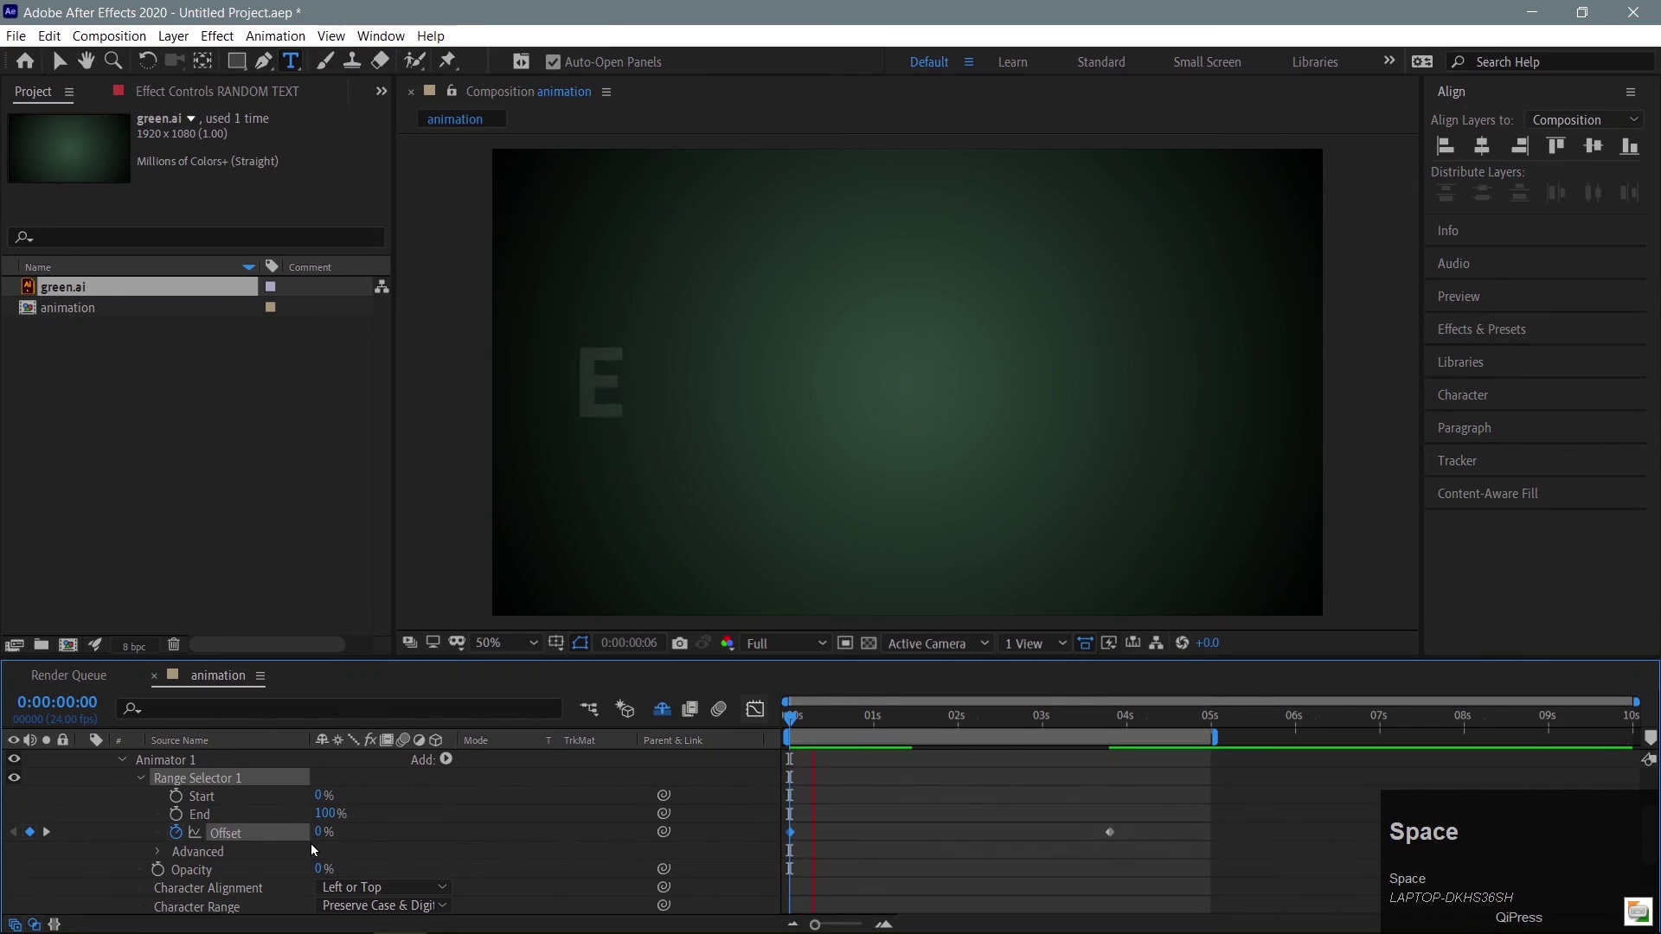